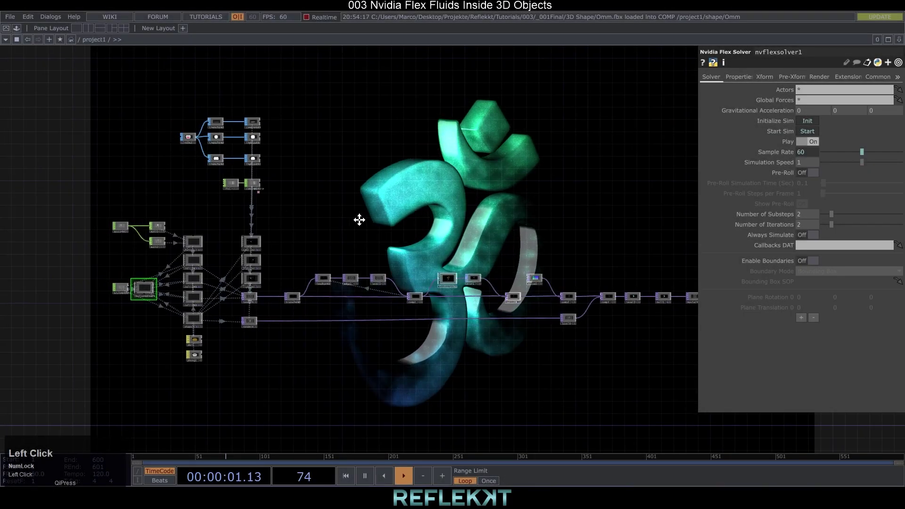
Step: Review the reference network's Flex solver and feedback edge effect settings
{"action": "scroll", "scroll_direction": "up", "scroll_amount": 3}
{"action": "left_click", "coordinate": [254, 283]}
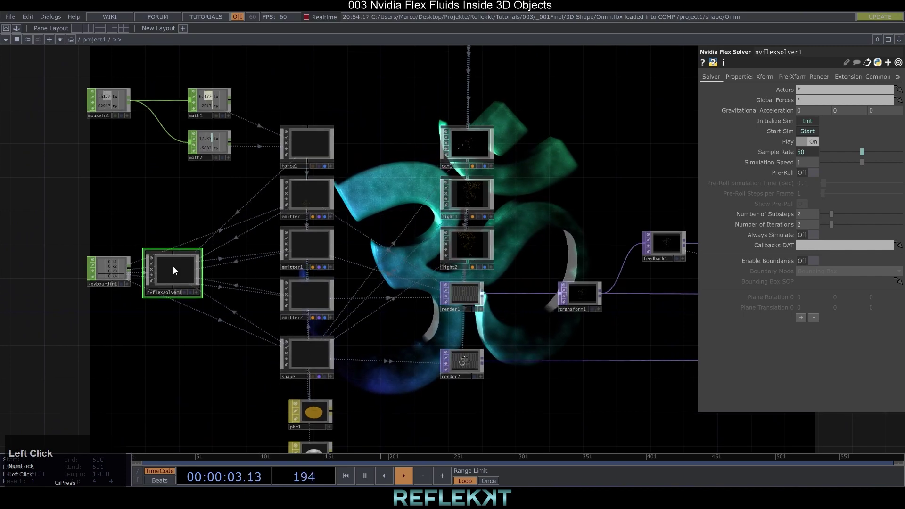
{"action": "left_click_drag", "start_coordinate": [373, 377], "coordinate": [400, 328]}
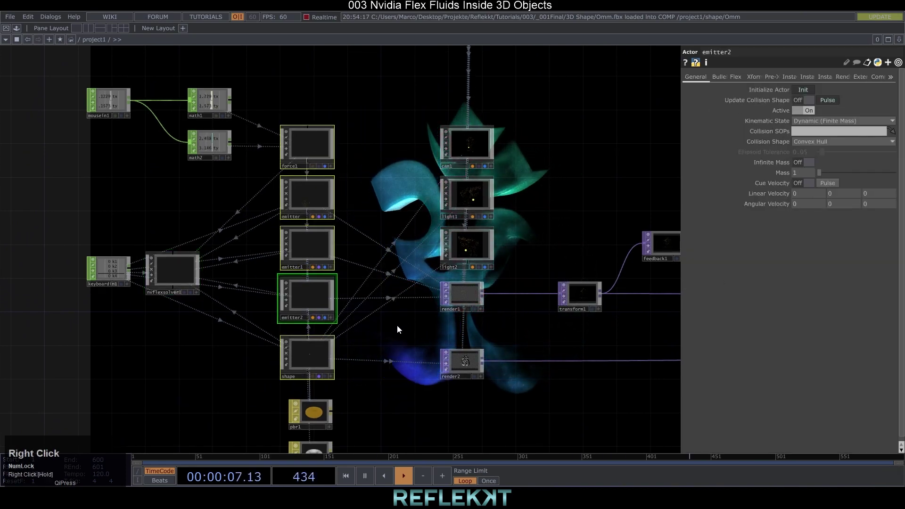
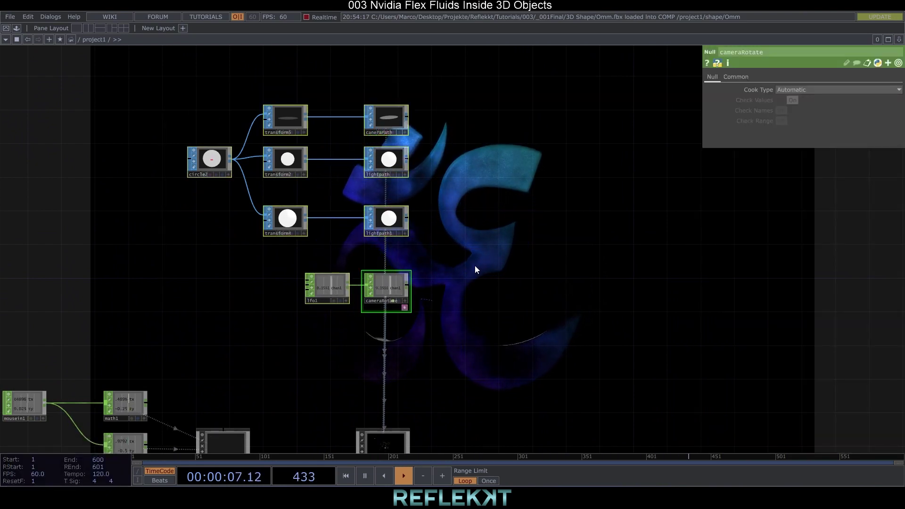
{"action": "scroll", "scroll_direction": "down", "scroll_amount": 3}
{"action": "left_click", "coordinate": [492, 295]}
{"action": "left_click", "coordinate": [325, 221]}
{"action": "scroll", "scroll_direction": "up", "scroll_amount": 3}
{"action": "left_click", "coordinate": [348, 246]}
{"action": "scroll", "scroll_direction": "down", "scroll_amount": 3}
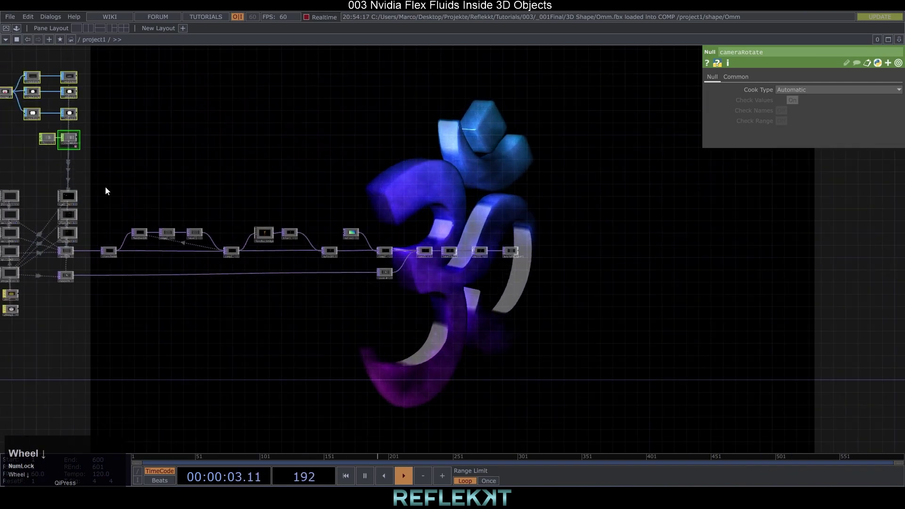
{"action": "left_click_drag", "start_coordinate": [106, 197], "coordinate": [203, 272]}
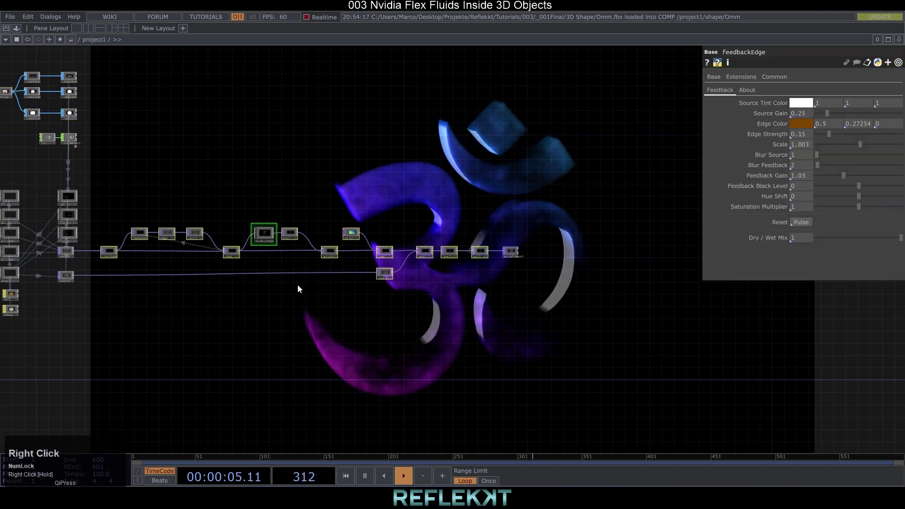
Step: Review the reference compositing chain and its mouse-driven force field settings
{"action": "scroll", "scroll_direction": "up", "scroll_amount": 3}
{"action": "left_click_drag", "start_coordinate": [192, 255], "coordinate": [516, 386]}
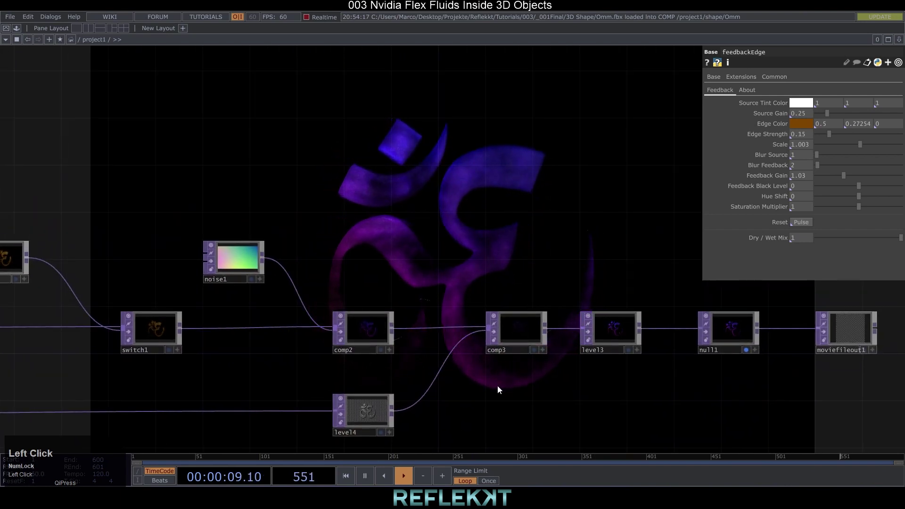
{"action": "scroll", "scroll_direction": "down", "scroll_amount": 3}
{"action": "left_click", "coordinate": [332, 282]}
{"action": "scroll", "scroll_direction": "up", "scroll_amount": 3}
{"action": "scroll", "scroll_direction": "down", "scroll_amount": 3}
{"action": "left_click", "coordinate": [349, 244]}
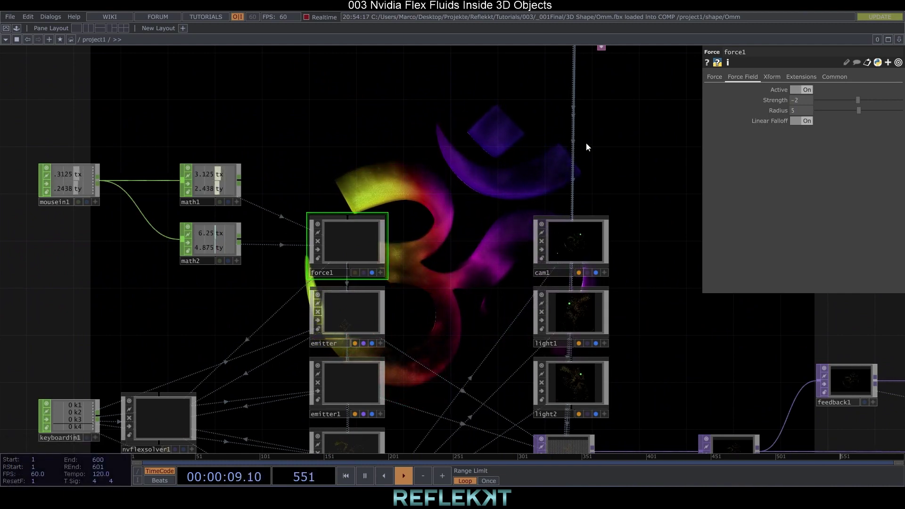
{"action": "left_click", "coordinate": [807, 89]}
{"action": "scroll", "scroll_direction": "down", "scroll_amount": 3}
Step: Delete the whole network and add a Flex Solver with Actor COMPs
{"action": "left_click_drag", "start_coordinate": [644, 157], "coordinate": [190, 142]}
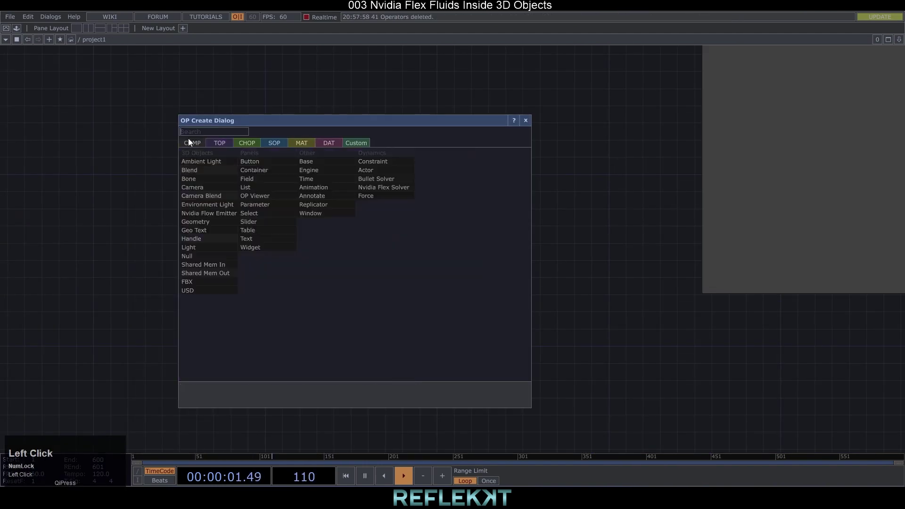
{"action": "type", "text": "com"}
{"action": "left_click", "coordinate": [373, 191]}
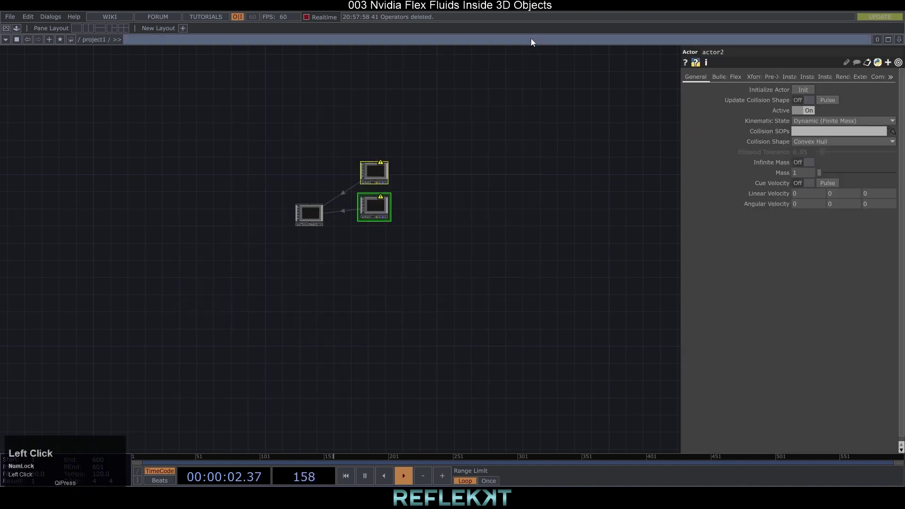
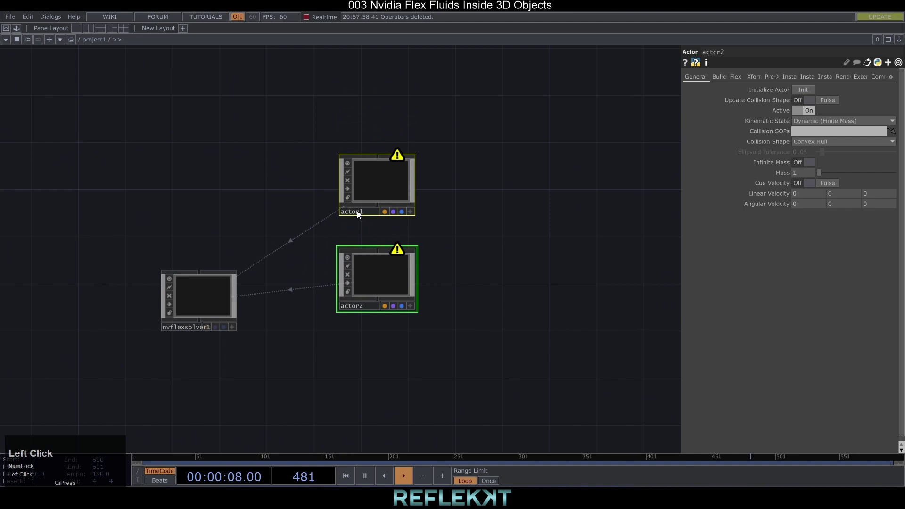
Step: Rename the two actors to emitter and shape
{"action": "type", "text": "emitter"}
{"action": "key", "text": "Return"}
{"action": "left_click", "coordinate": [360, 310]}
{"action": "type", "text": "sha"}
{"action": "key", "text": "Return"}
{"action": "left_click", "coordinate": [372, 176]}
Step: Add a polygon Sphere SOP inside emitter and set the emitter's Flex Type to Fluid Emitter
{"action": "type", "text": "sphere"}
{"action": "left_click", "coordinate": [398, 151]}
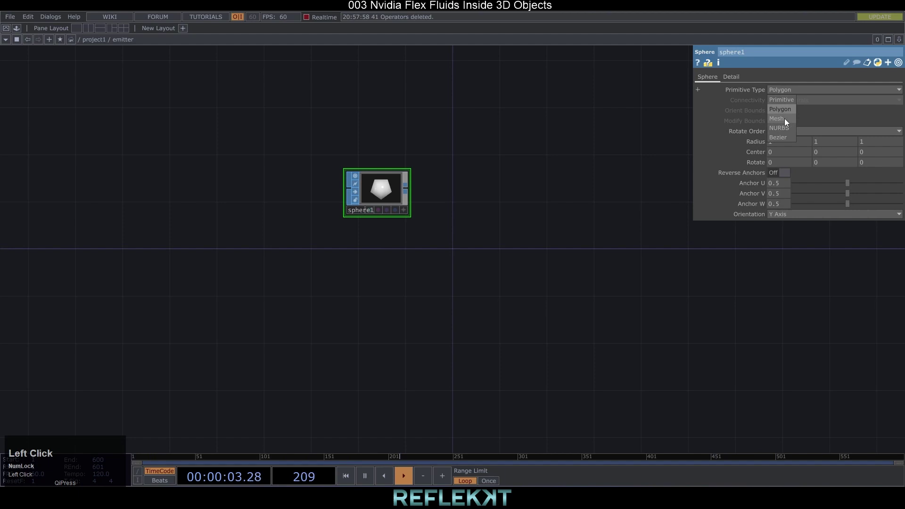
{"action": "left_click", "coordinate": [790, 112]}
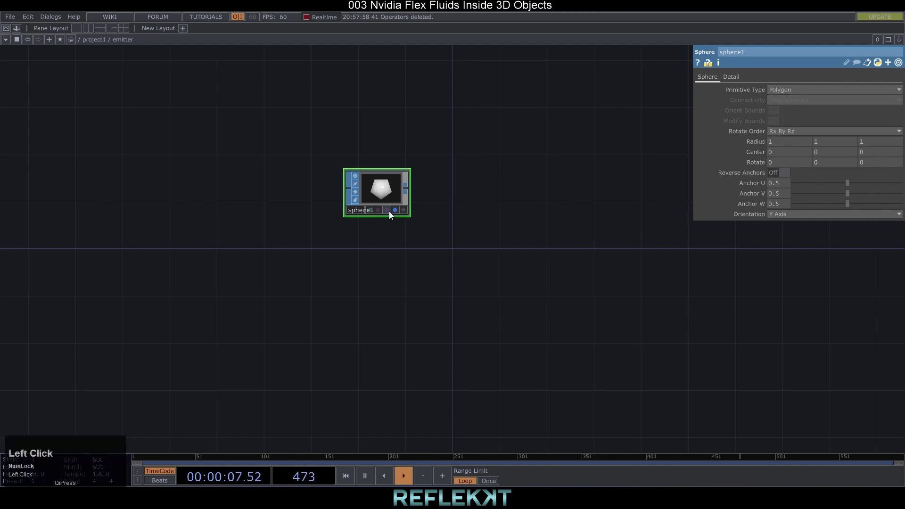
{"action": "scroll", "scroll_direction": "down", "scroll_amount": 3}
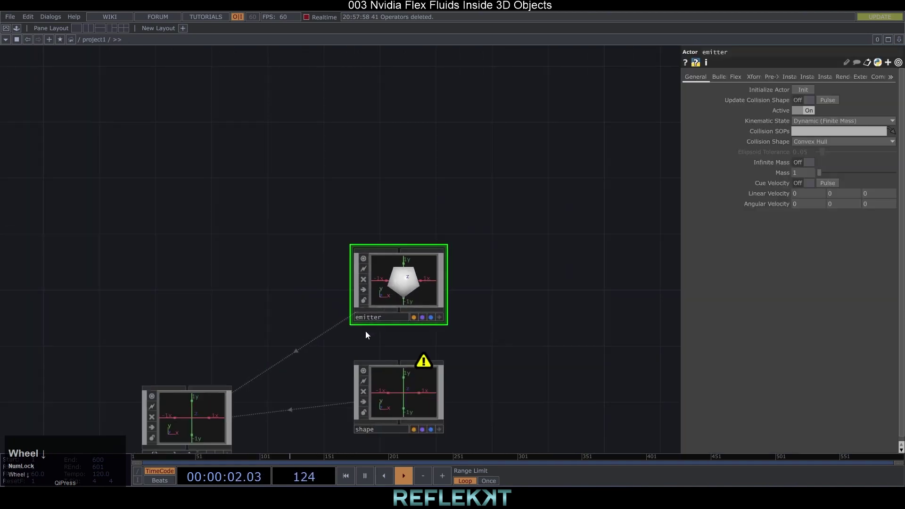
{"action": "left_click_drag", "start_coordinate": [335, 355], "coordinate": [620, 243]}
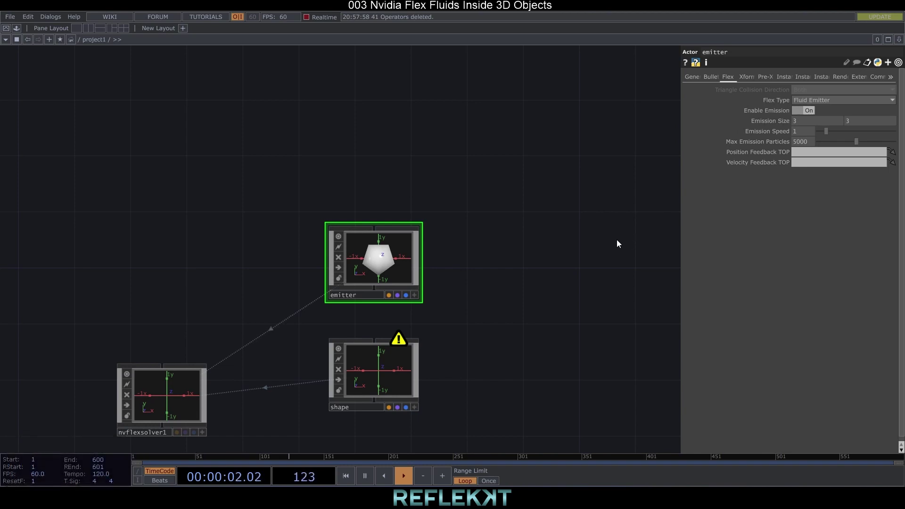
Step: Drop Omm.fbx inside the shape actor to create an FBX COMP of the Om model
{"action": "left_click_drag", "start_coordinate": [620, 243], "coordinate": [453, 275]}
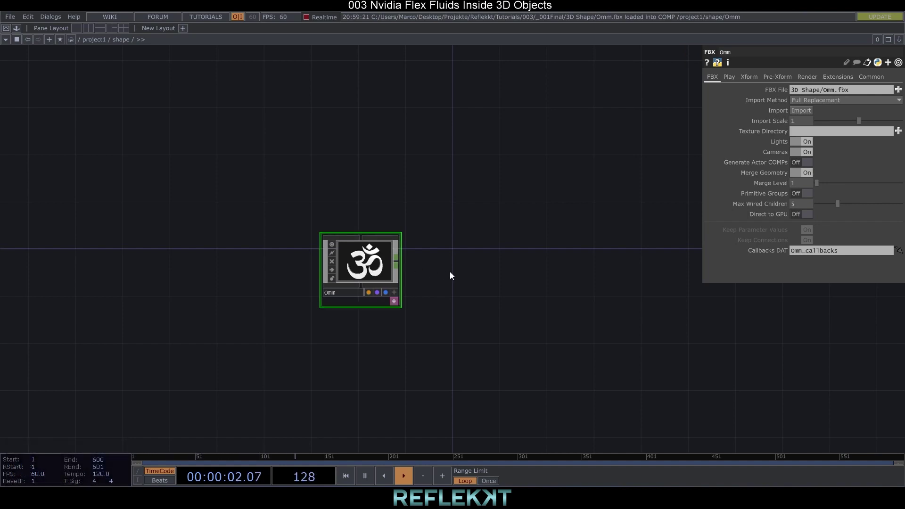
{"action": "scroll", "scroll_direction": "up", "scroll_amount": 3}
{"action": "left_click", "coordinate": [415, 271]}
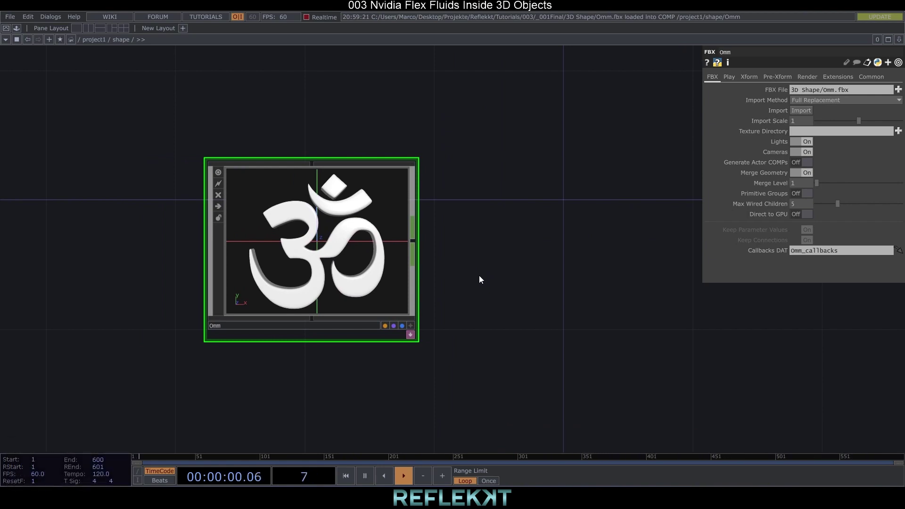
{"action": "scroll", "scroll_direction": "down", "scroll_amount": 3}
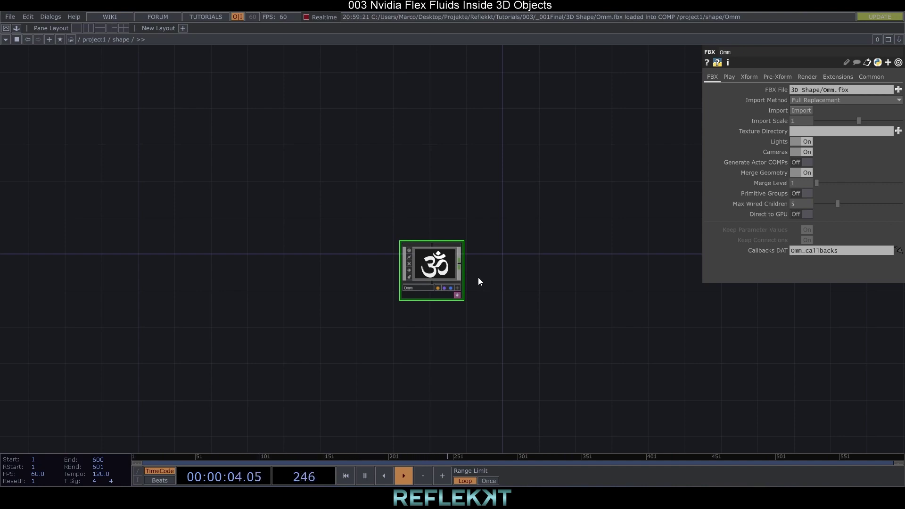
Step: Set shape to Static (Infinite Mass) with a Concave (Static only) collision shape
{"action": "scroll", "scroll_direction": "down", "scroll_amount": 3}
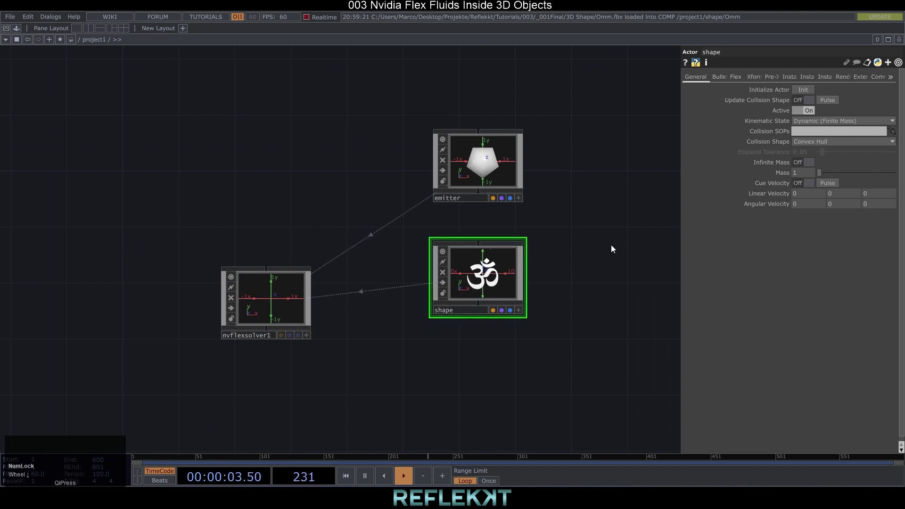
{"action": "left_click", "coordinate": [836, 122]}
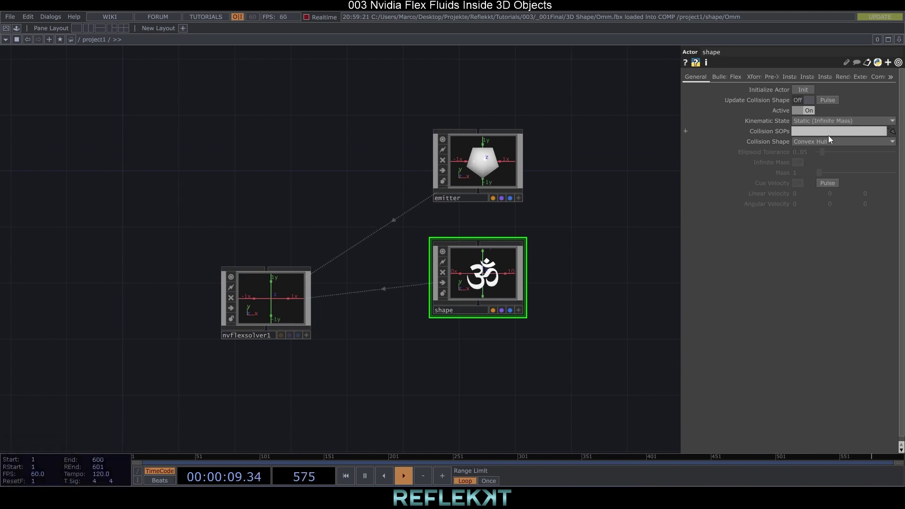
{"action": "left_click", "coordinate": [826, 144]}
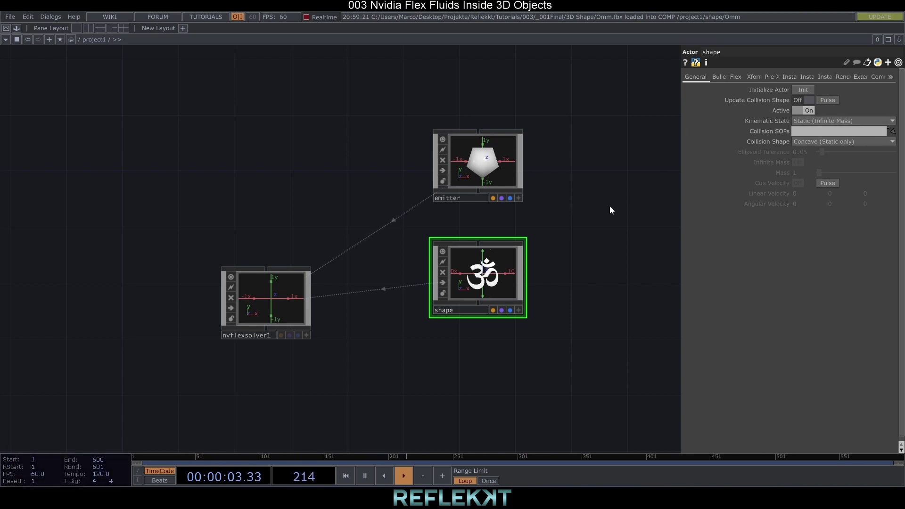
{"action": "left_click_drag", "start_coordinate": [477, 284], "coordinate": [573, 206]}
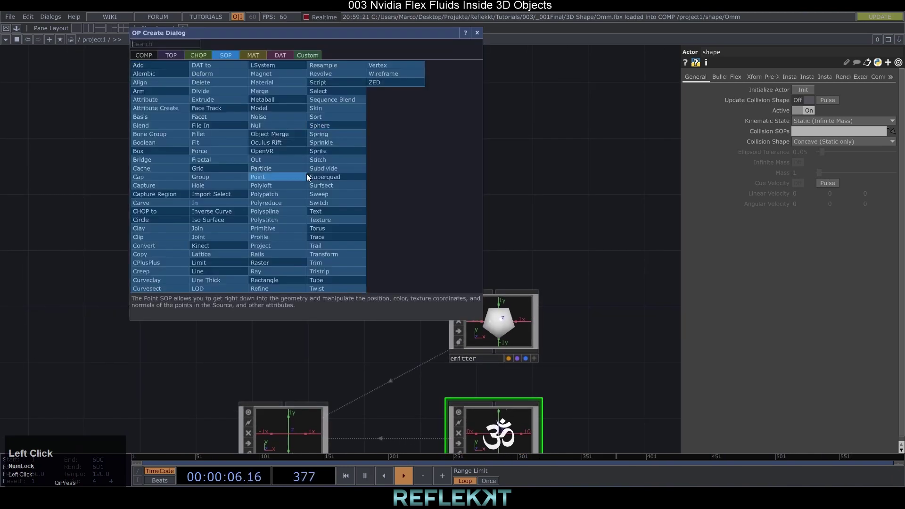
Step: Add a Keyboard In CHOP listening to keys 1 to 4 as channels k1–k4
{"action": "type", "text": "key"}
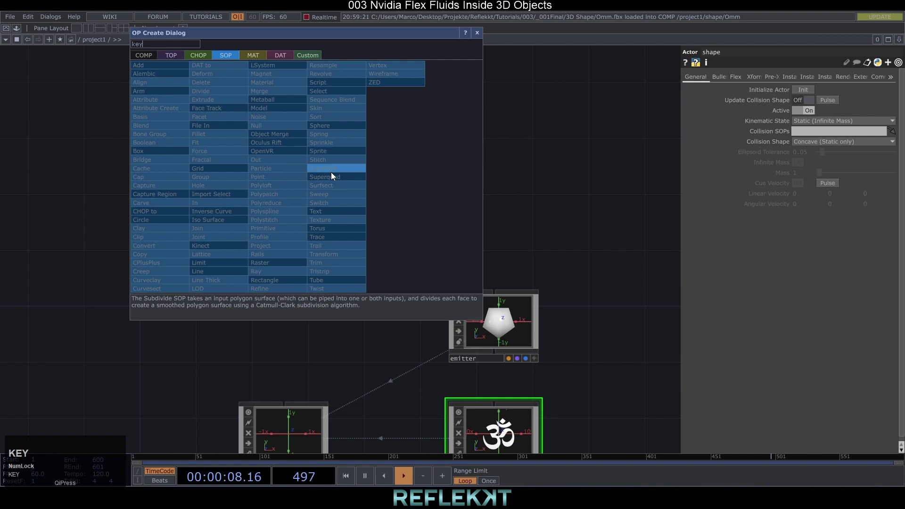
{"action": "left_click", "coordinate": [203, 56]}
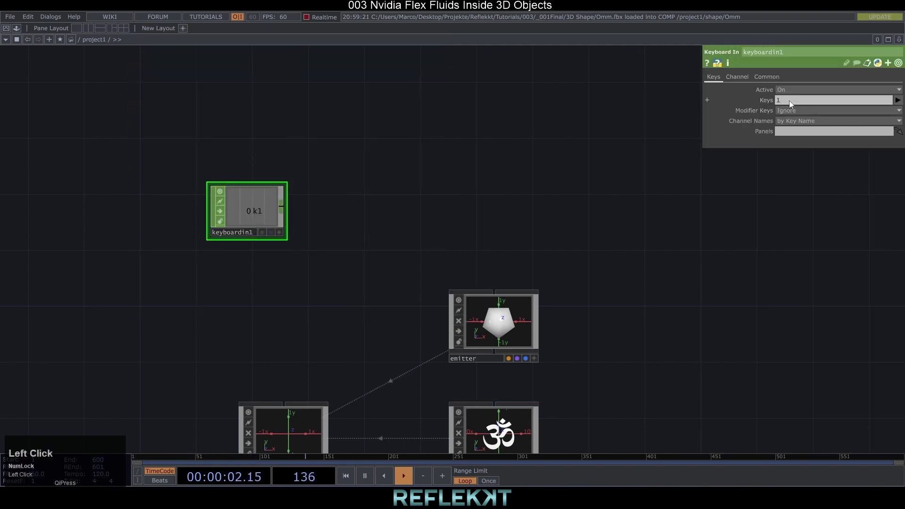
{"action": "key", "text": "space"}
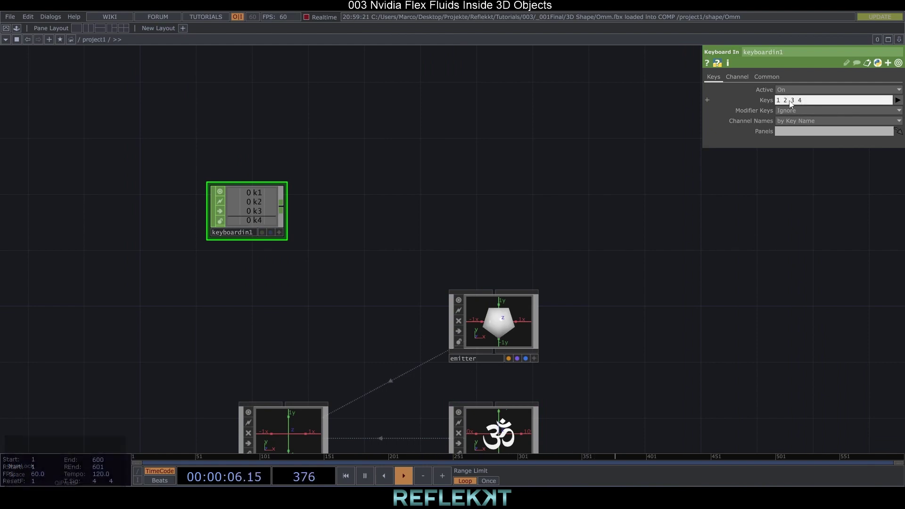
{"action": "left_click_drag", "start_coordinate": [472, 249], "coordinate": [249, 181]}
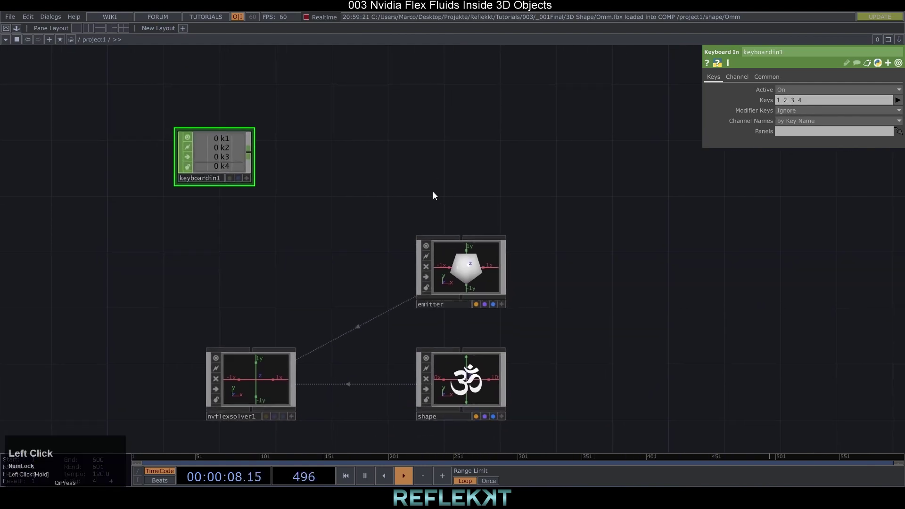
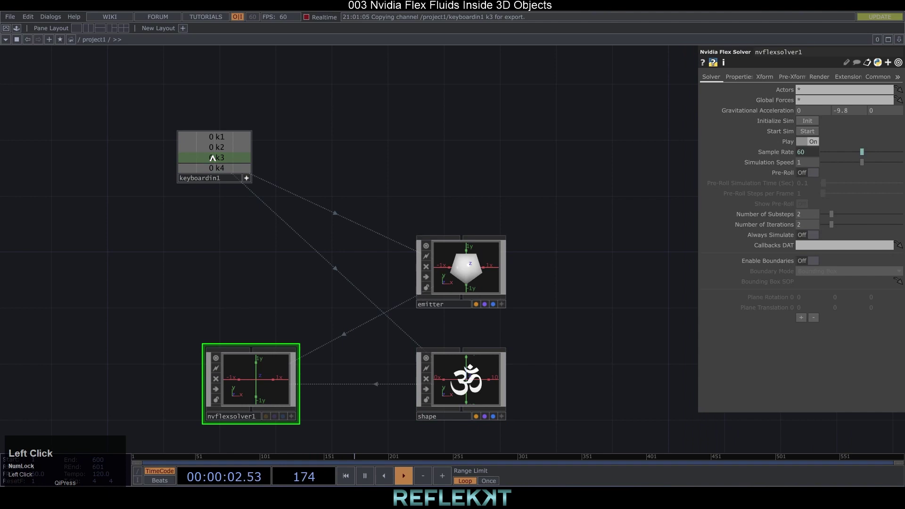
Step: Export the k4 keyboard channel onto the Flex solver parameter
{"action": "left_click", "coordinate": [247, 179]}
{"action": "scroll", "scroll_direction": "down", "scroll_amount": 3}
{"action": "left_click_drag", "start_coordinate": [514, 225], "coordinate": [408, 193]}
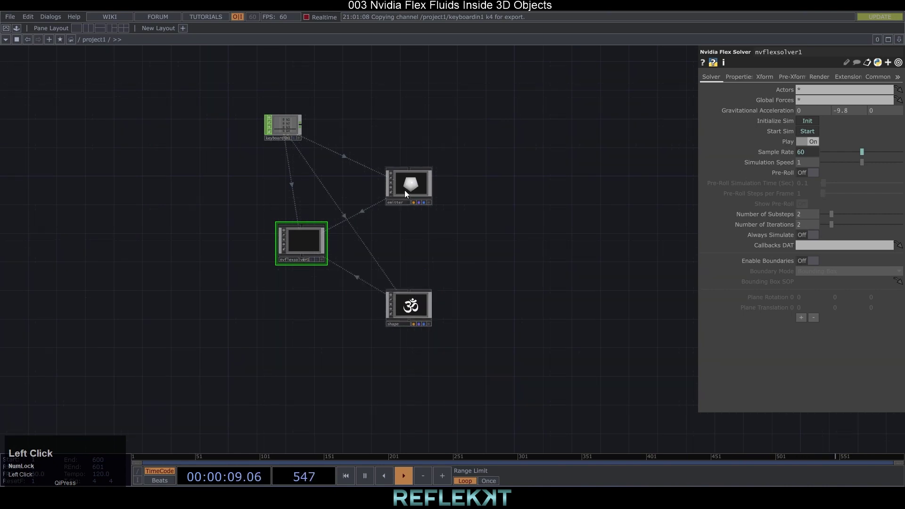
Step: Duplicate emitter as emitter1 and emitter2 and move shape below them
{"action": "key", "text": "ctrl+c"}
{"action": "key", "text": "ctrl+v"}
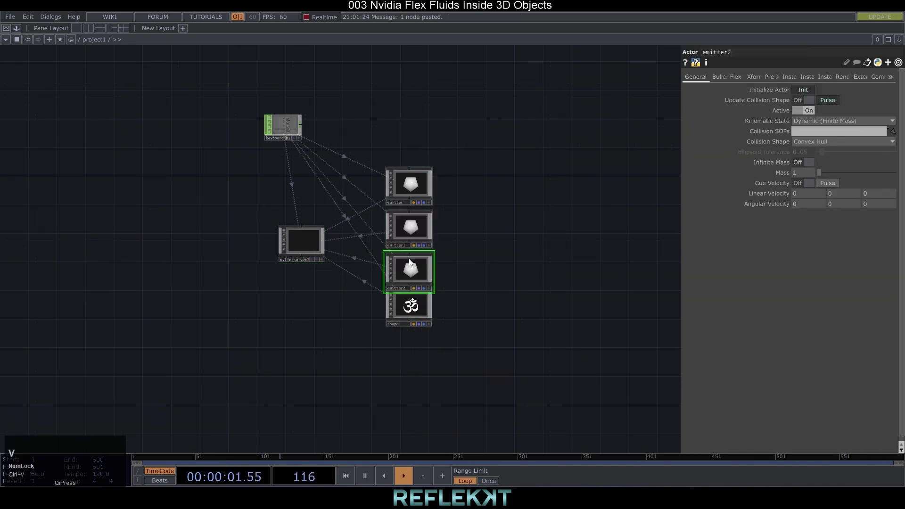
{"action": "left_click_drag", "start_coordinate": [410, 315], "coordinate": [420, 329]}
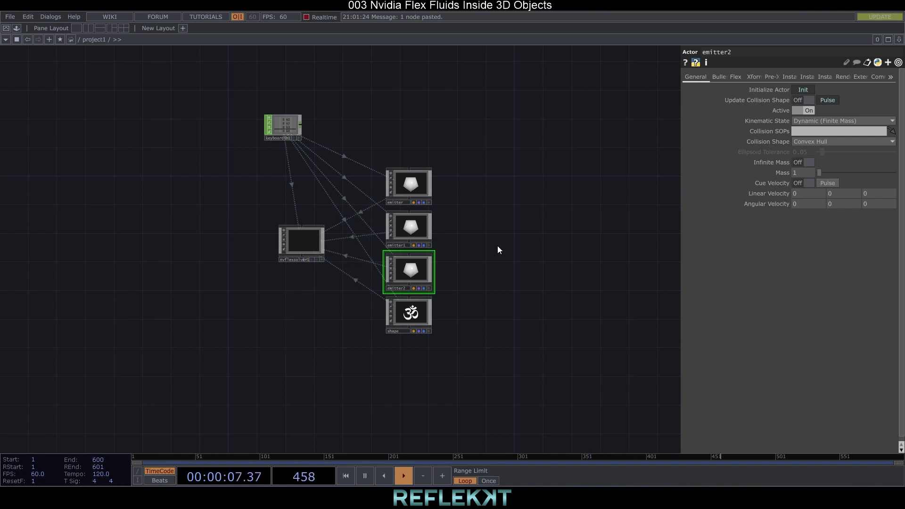
{"action": "scroll", "scroll_direction": "up", "scroll_amount": 3}
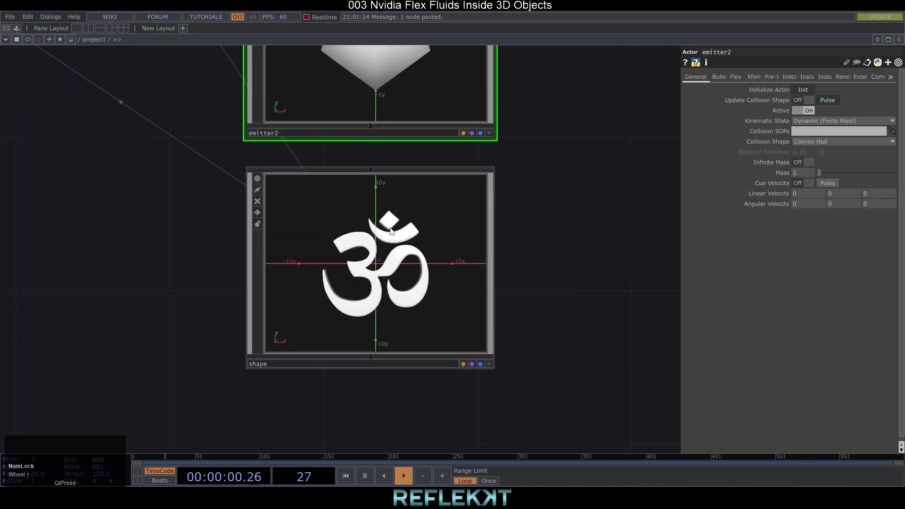
Step: Add a Render TOP with a Camera and Light for the Om scene
{"action": "scroll", "scroll_direction": "down", "scroll_amount": 3}
{"action": "left_click", "coordinate": [457, 299]}
{"action": "left_click", "coordinate": [470, 270]}
{"action": "left_click", "coordinate": [446, 233]}
{"action": "type", "text": "ren"}
{"action": "left_click", "coordinate": [482, 177]}
{"action": "type", "text": "ca"}
{"action": "left_click", "coordinate": [287, 109]}
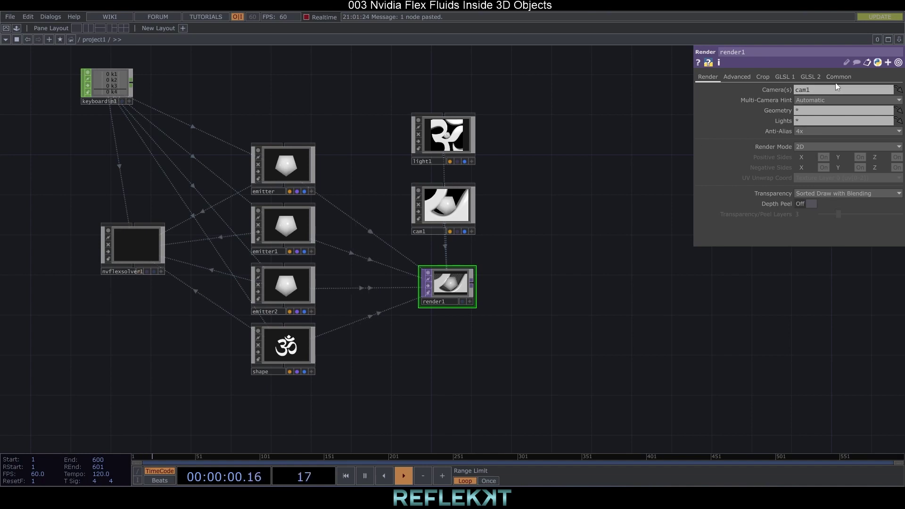
Step: Set the render resolution to 1920 wide and append a Null displayed as background
{"action": "left_click_drag", "start_coordinate": [844, 79], "coordinate": [867, 93]}
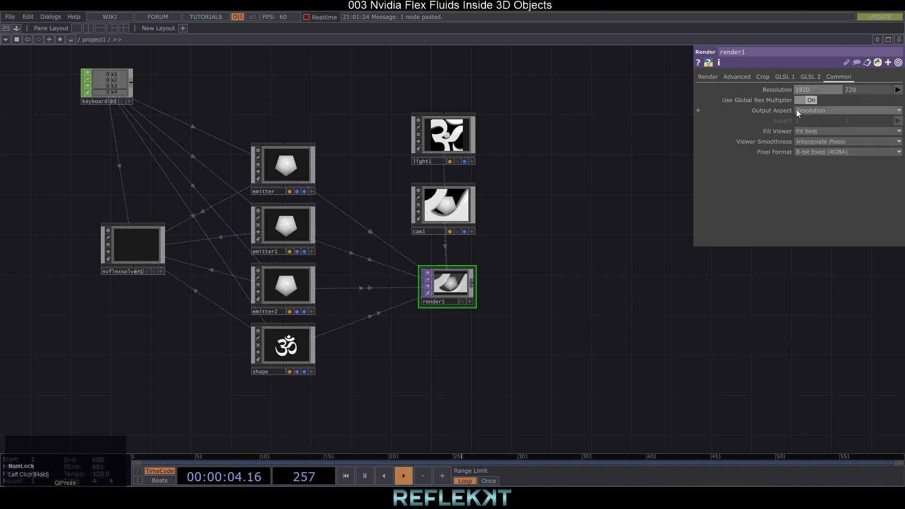
{"action": "left_click_drag", "start_coordinate": [867, 93], "coordinate": [530, 193]}
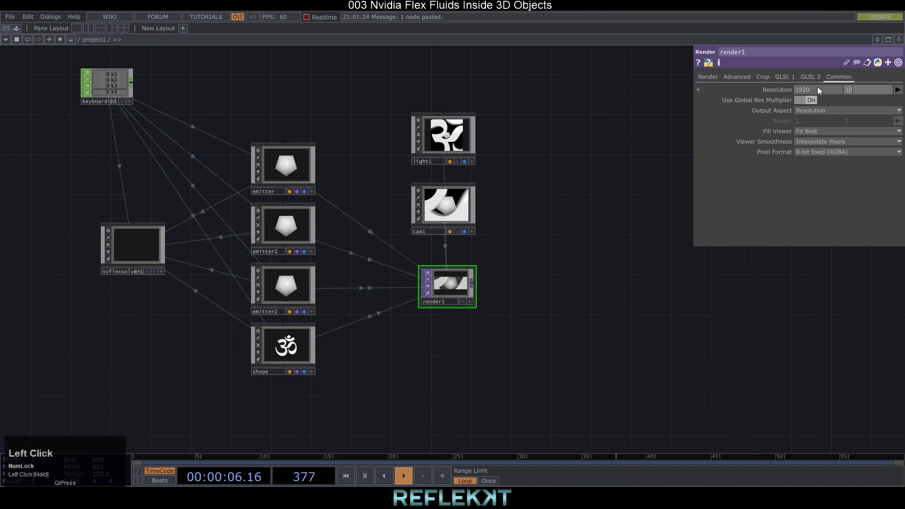
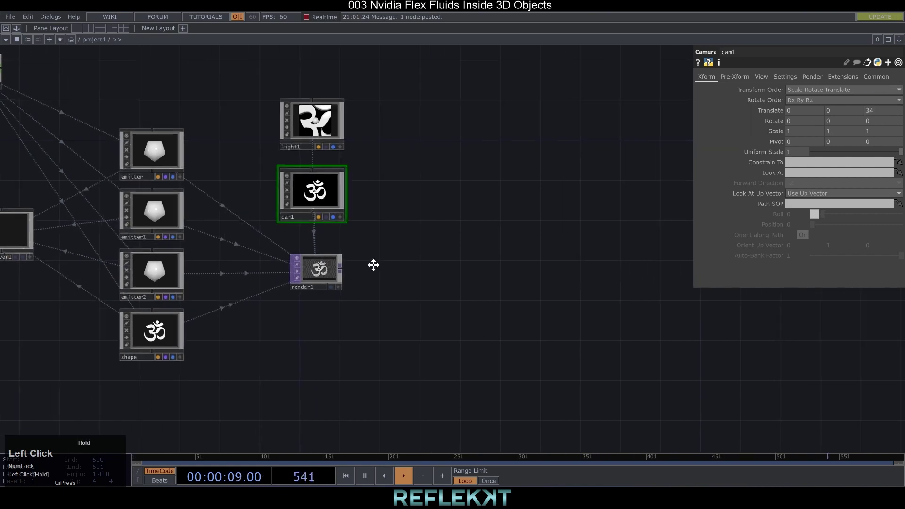
{"action": "right_click", "coordinate": [300, 270]}
{"action": "left_click", "coordinate": [273, 222]}
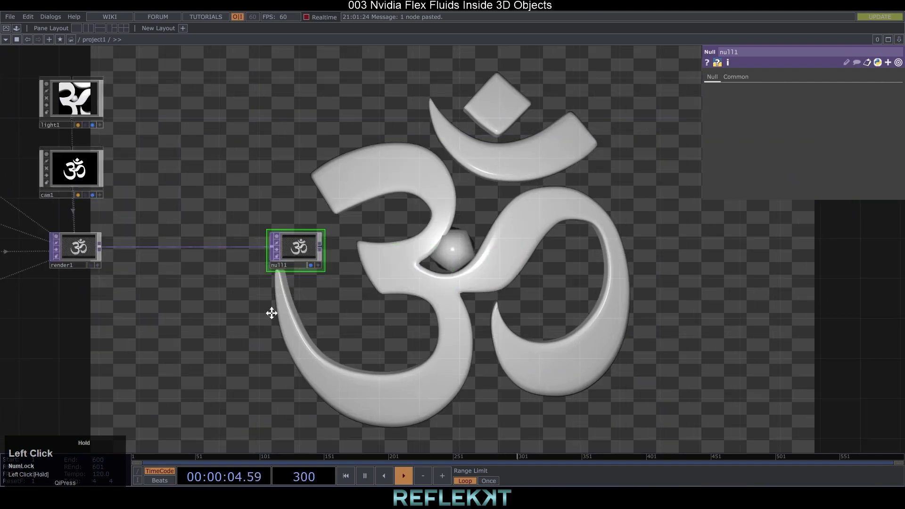
{"action": "scroll", "scroll_direction": "down", "scroll_amount": 3}
{"action": "left_click_drag", "start_coordinate": [246, 279], "coordinate": [279, 298]}
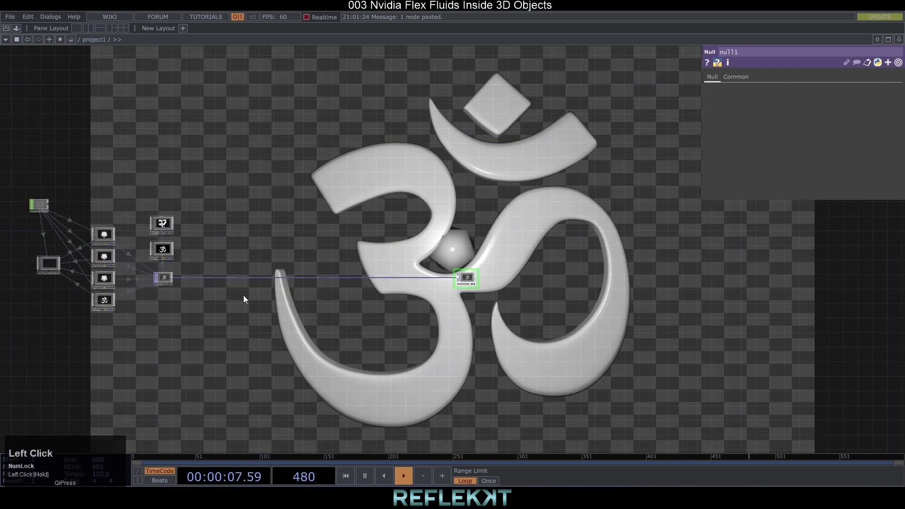
{"action": "scroll", "scroll_direction": "up", "scroll_amount": 3}
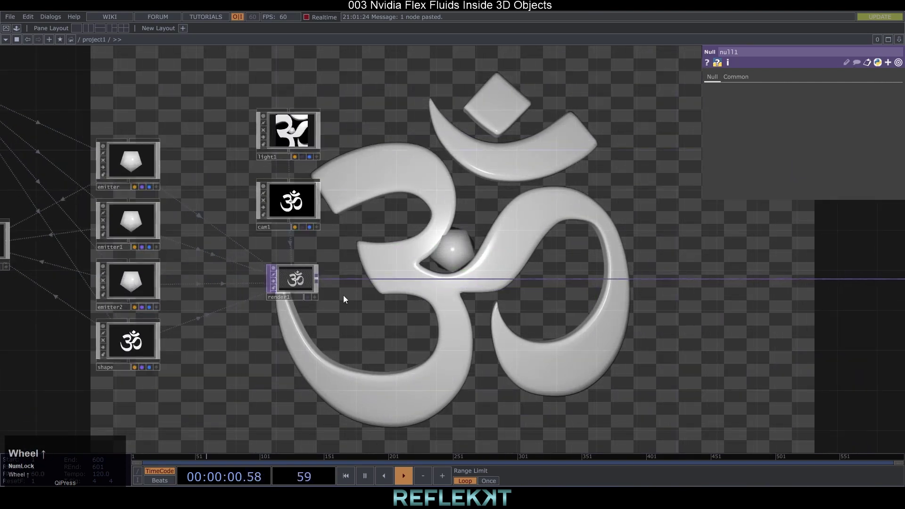
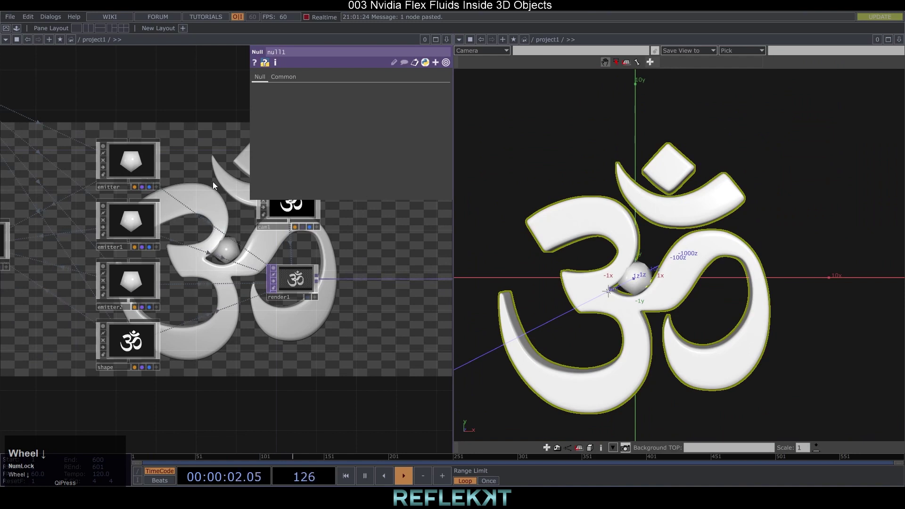
Step: Move the emitters to separate spots at the top and upper curve of the Om
{"action": "scroll", "scroll_direction": "down", "scroll_amount": 3}
{"action": "left_click_drag", "start_coordinate": [141, 161], "coordinate": [367, 145]}
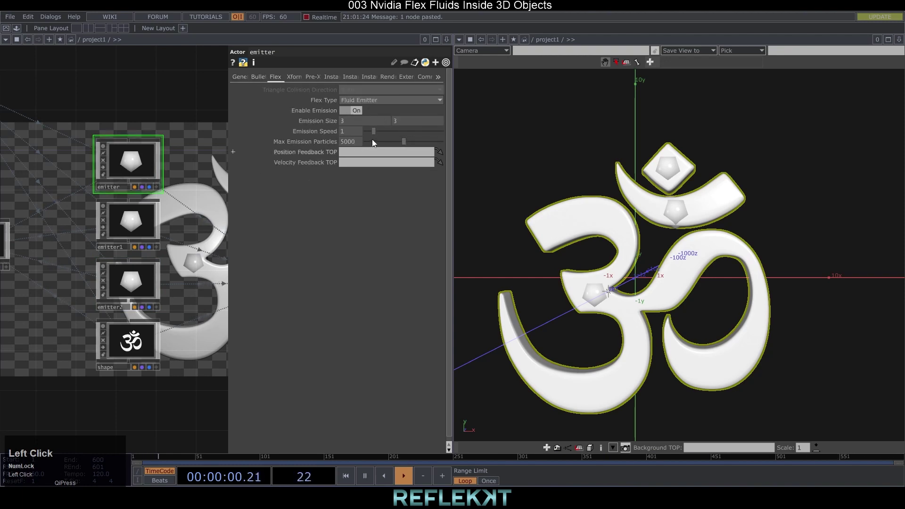
{"action": "left_click_drag", "start_coordinate": [359, 145], "coordinate": [312, 142]}
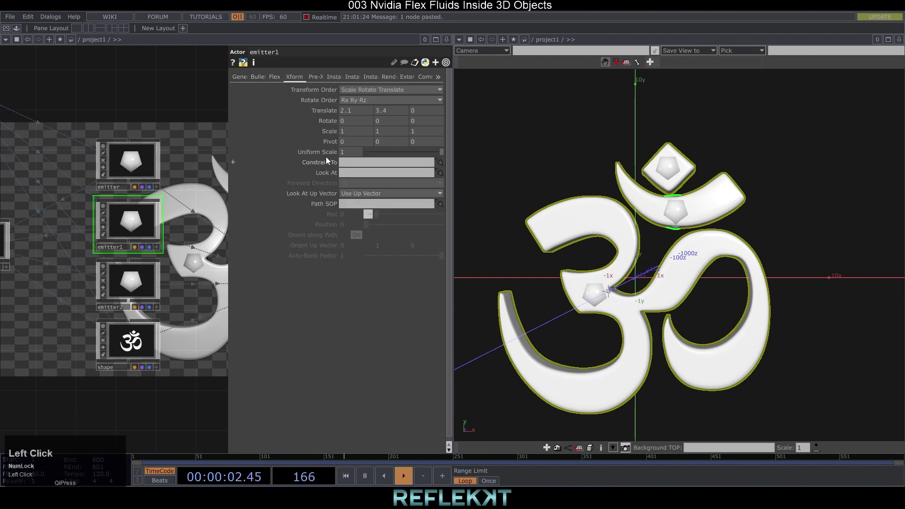
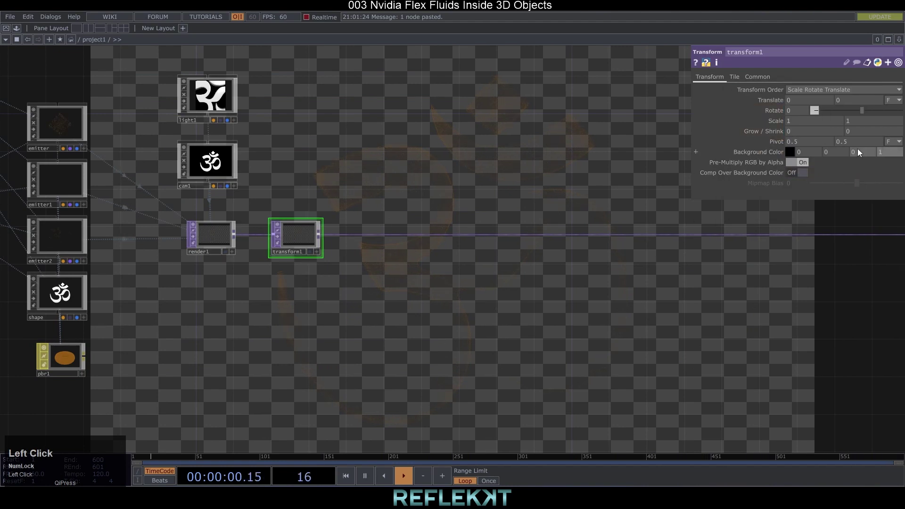
Step: Composite over black and append Feedback and Edge TOPs after the transform
{"action": "left_click", "coordinate": [802, 176]}
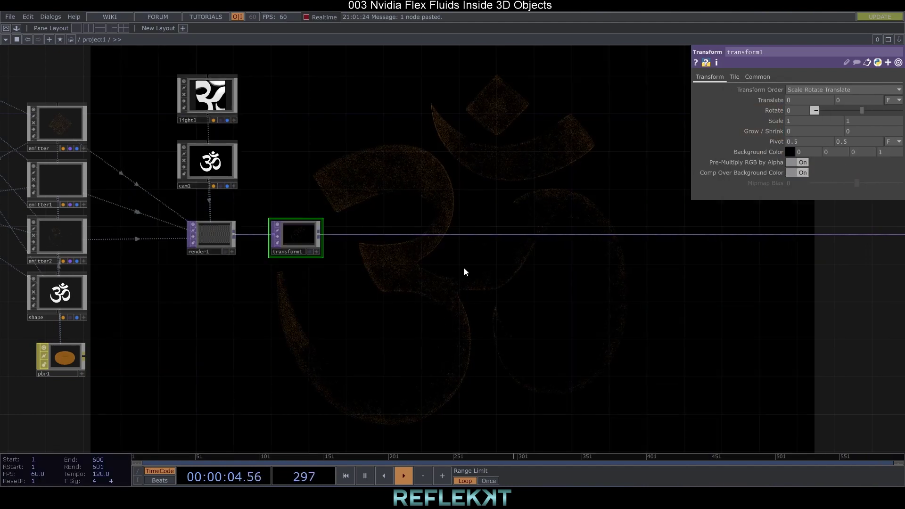
{"action": "right_click", "coordinate": [419, 236]}
{"action": "left_click", "coordinate": [434, 226]}
{"action": "type", "text": "fe"}
{"action": "left_click", "coordinate": [282, 339]}
{"action": "right_click", "coordinate": [462, 190]}
{"action": "left_click", "coordinate": [477, 180]}
{"action": "type", "text": "ed"}
{"action": "left_click", "coordinate": [320, 274]}
Step: Add Level and Composite TOPs combining level1 with transform1, tweak Edge black level, Level opacity 0.35
{"action": "right_click", "coordinate": [551, 192]}
{"action": "left_click", "coordinate": [562, 181]}
{"action": "type", "text": "level"}
{"action": "left_click", "coordinate": [487, 211]}
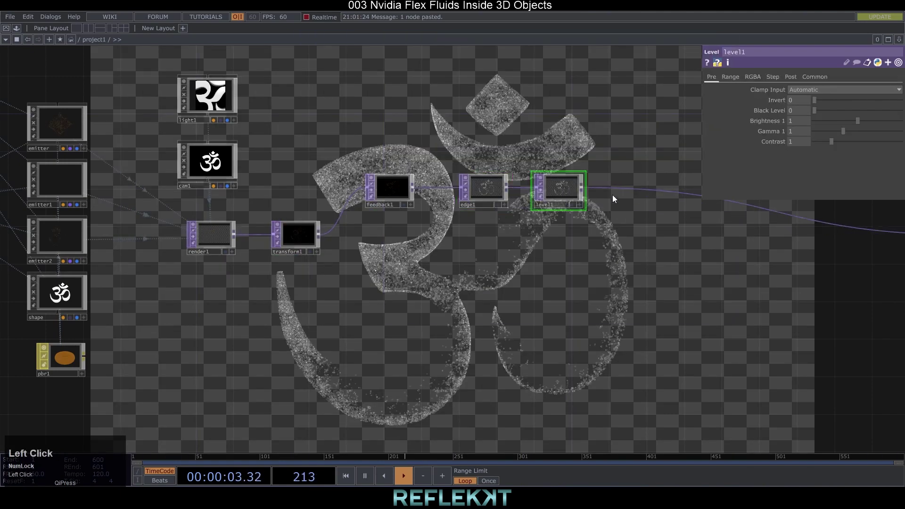
{"action": "right_click", "coordinate": [629, 190]}
{"action": "left_click", "coordinate": [636, 180]}
{"action": "type", "text": "co"}
{"action": "left_click_drag", "start_coordinate": [492, 165], "coordinate": [619, 252]}
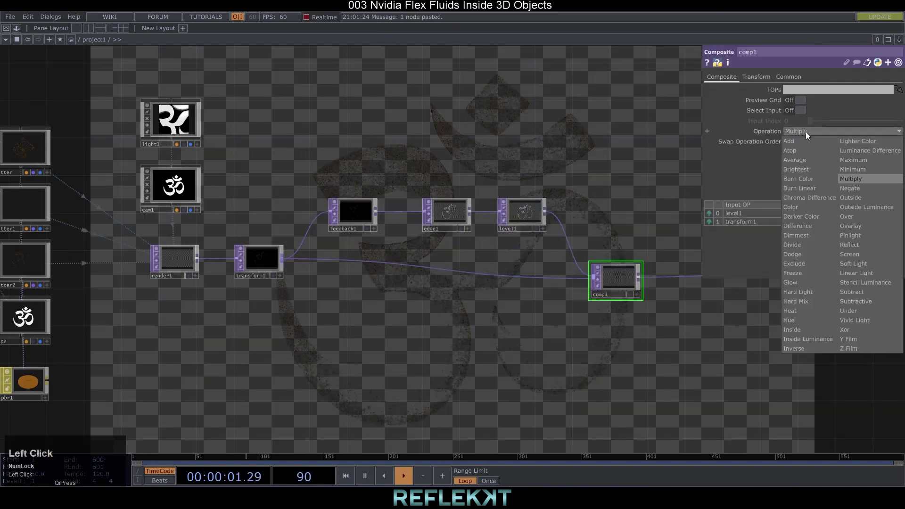
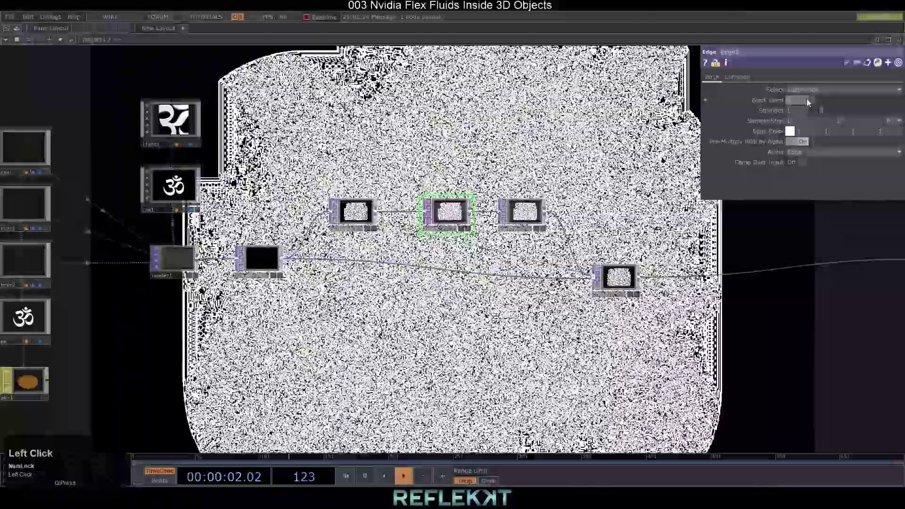
{"action": "left_click", "coordinate": [799, 112]}
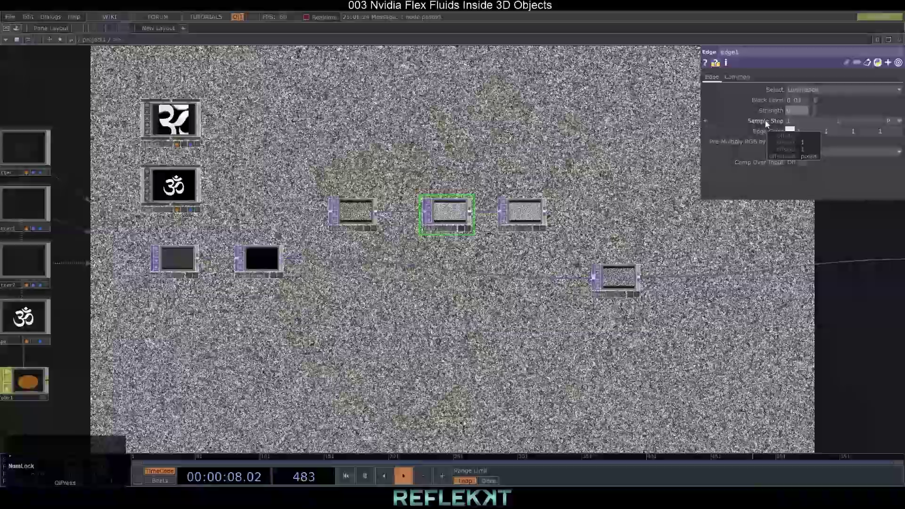
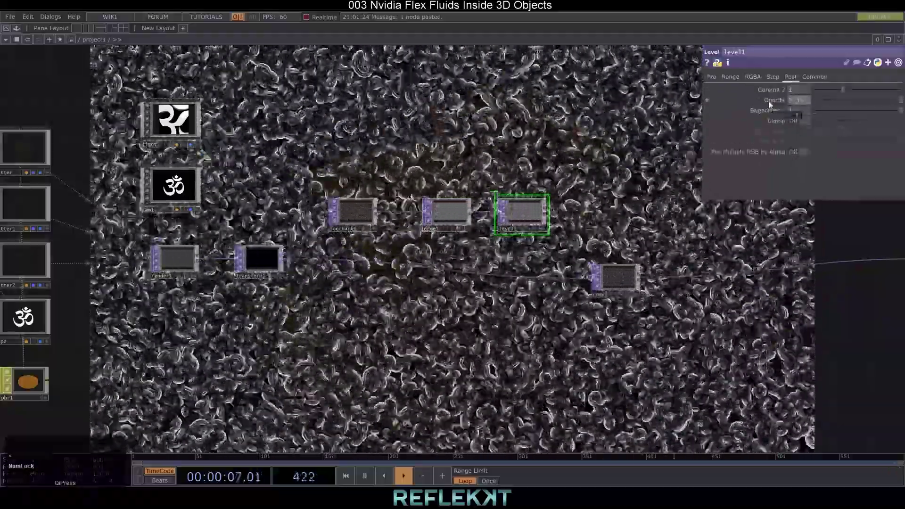
{"action": "left_click_drag", "start_coordinate": [668, 316], "coordinate": [21, 30]}
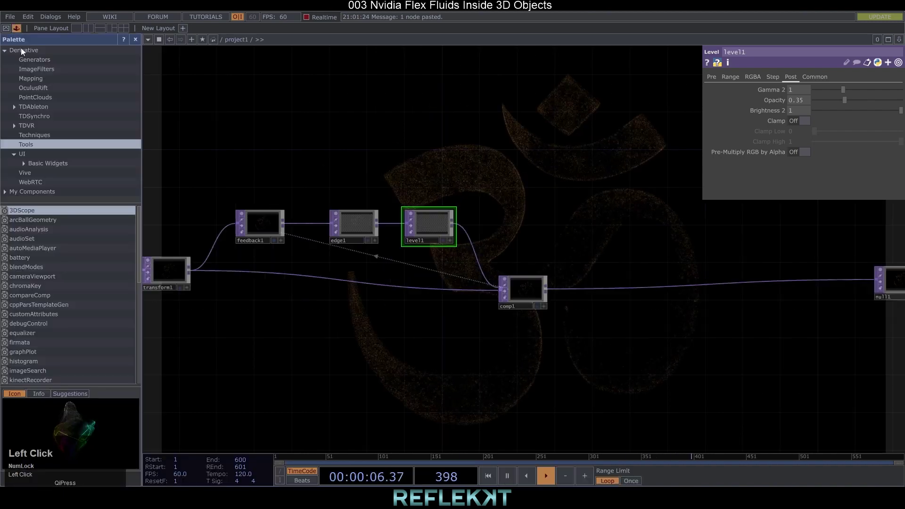
Step: Insert the palette's feedbackEdge after the composite and a Switch before the null
{"action": "left_click", "coordinate": [39, 77]}
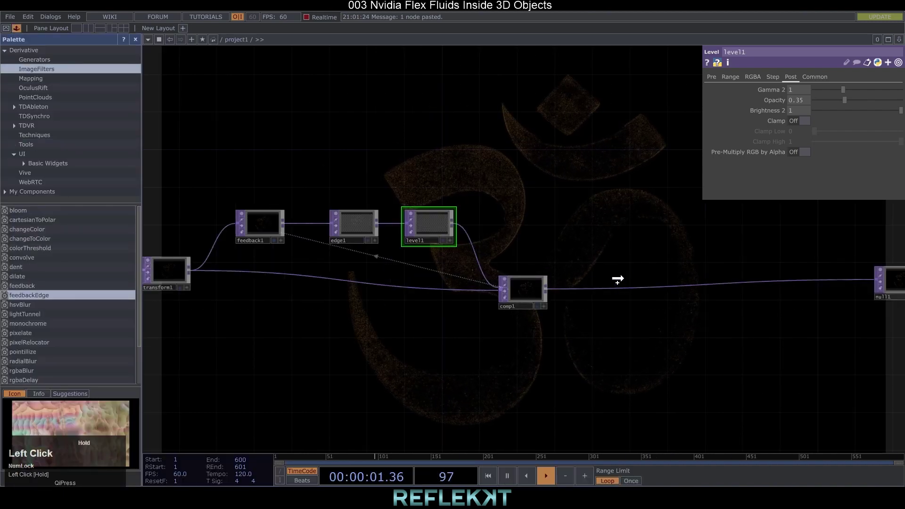
{"action": "right_click", "coordinate": [425, 241]}
{"action": "left_click", "coordinate": [273, 166]}
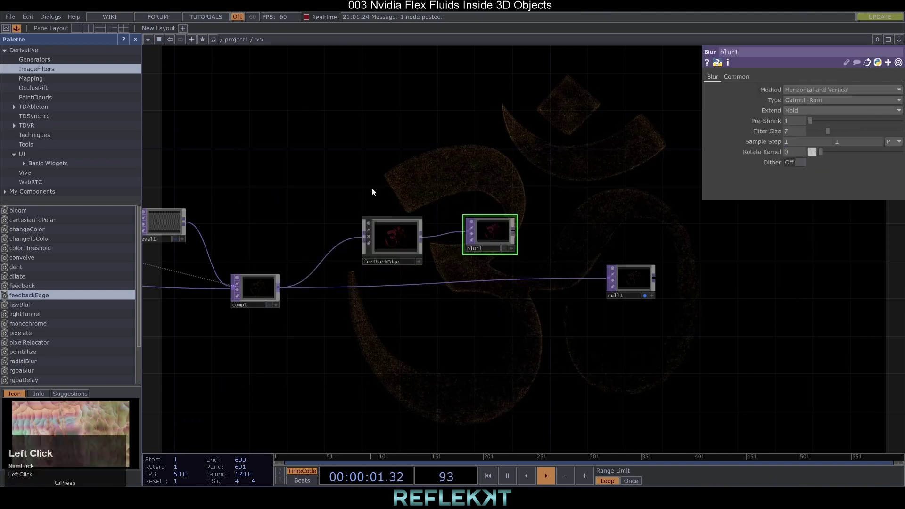
{"action": "right_click", "coordinate": [462, 289]}
{"action": "left_click", "coordinate": [479, 279]}
{"action": "type", "text": "swi"}
{"action": "left_click", "coordinate": [557, 191]}
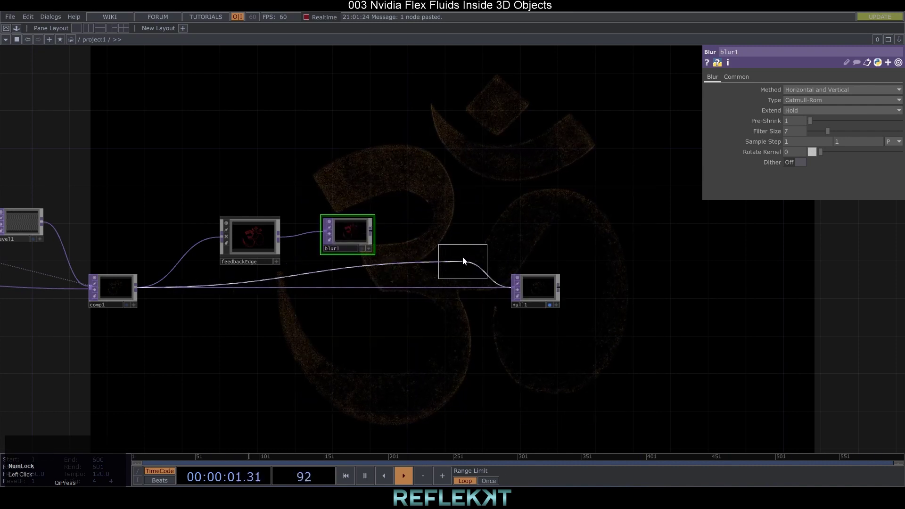
{"action": "left_click_drag", "start_coordinate": [472, 242], "coordinate": [711, 225]}
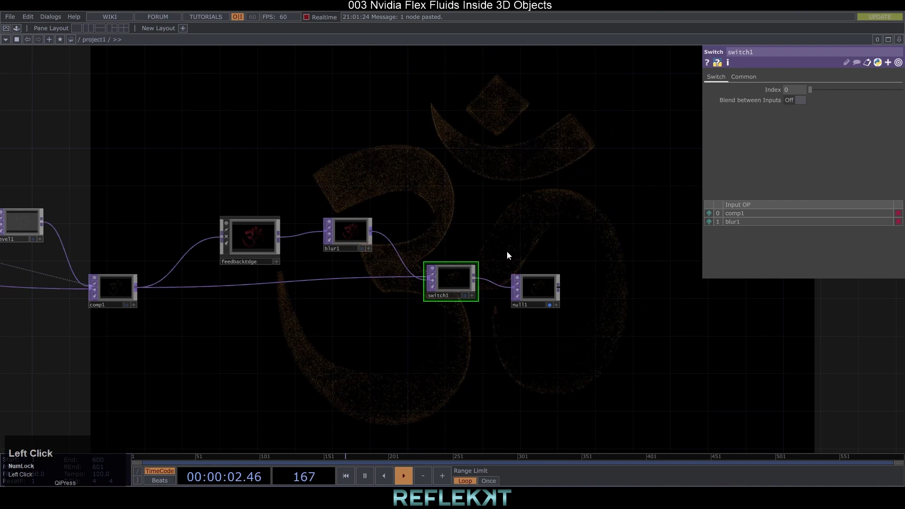
Step: Give feedbackEdge an orange edge colour, Blur Feedback 2 and Hue Shift 0
{"action": "left_click_drag", "start_coordinate": [457, 284], "coordinate": [768, 161]}
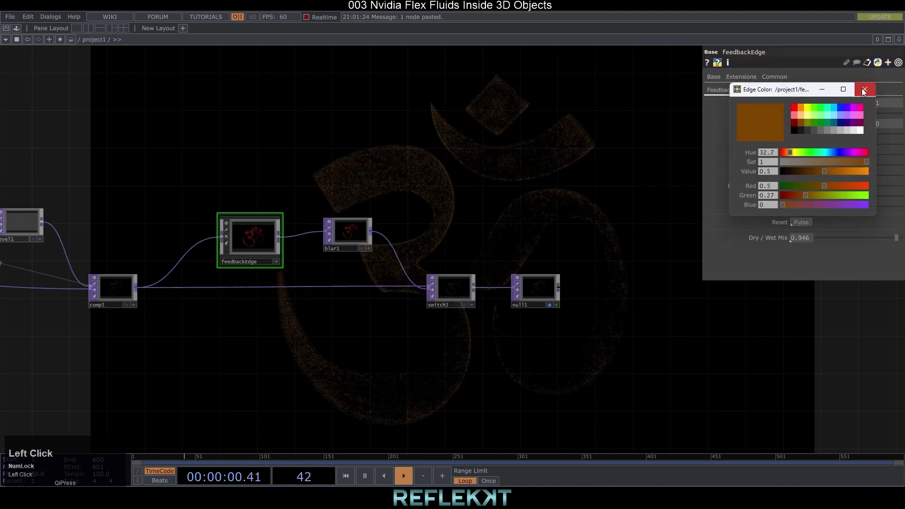
{"action": "left_click_drag", "start_coordinate": [810, 137], "coordinate": [799, 168]}
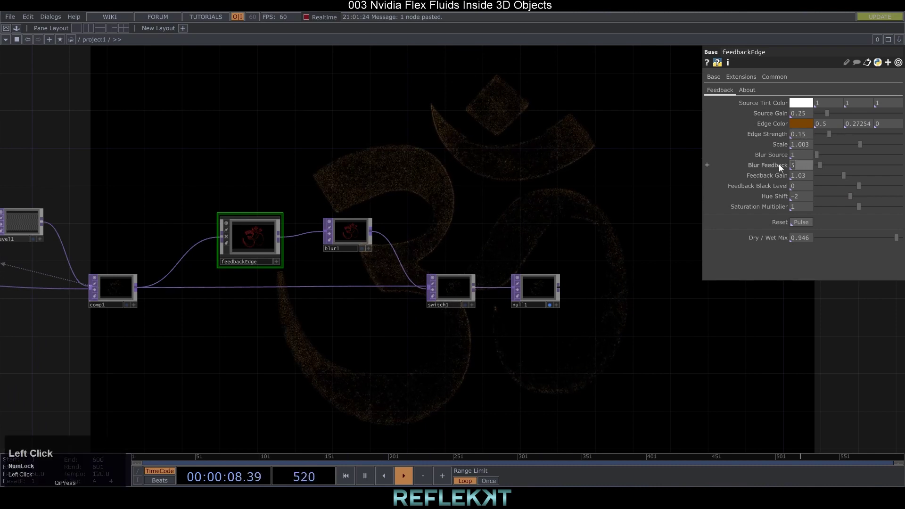
{"action": "left_click_drag", "start_coordinate": [807, 200], "coordinate": [368, 235]}
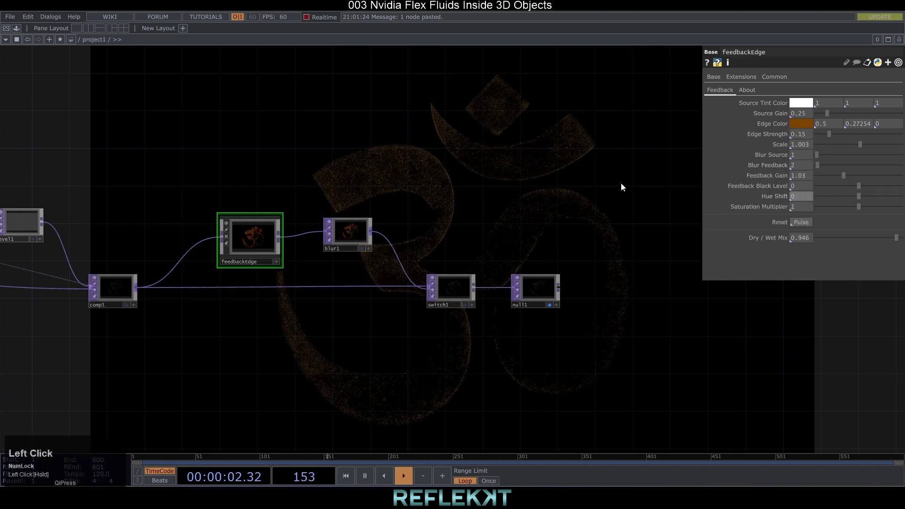
{"action": "scroll", "scroll_direction": "up", "scroll_amount": 3}
Step: Raise blur1 Filter Size to 10 and blend switch1 between inputs at Index 0.7
{"action": "left_click", "coordinate": [336, 246]}
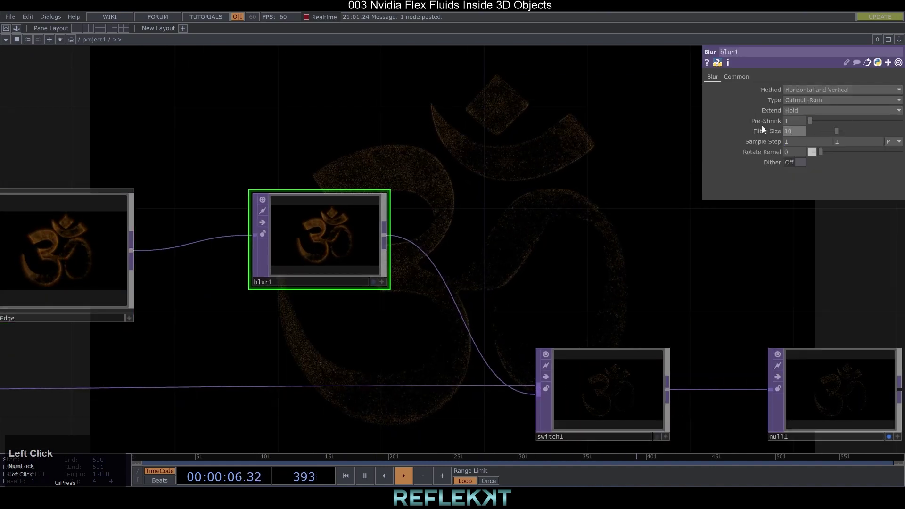
{"action": "left_click_drag", "start_coordinate": [771, 146], "coordinate": [542, 211]}
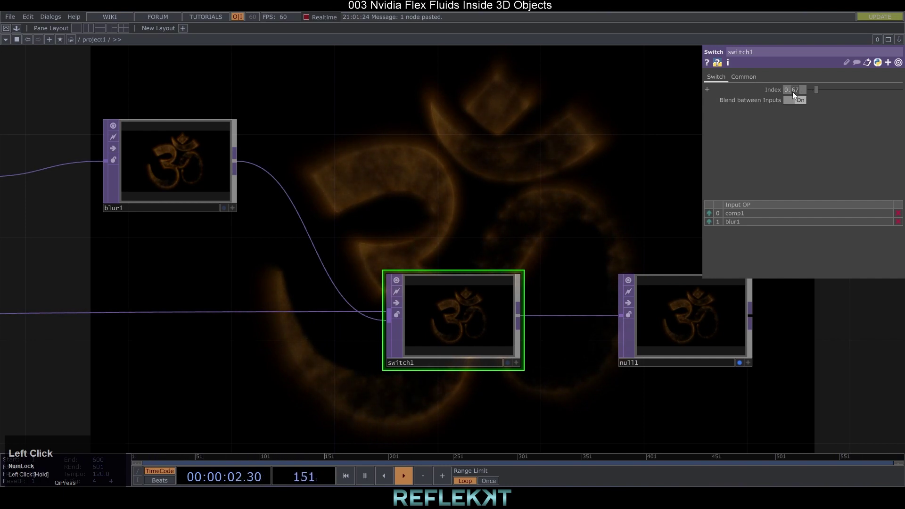
{"action": "left_click_drag", "start_coordinate": [543, 211], "coordinate": [336, 315]}
{"action": "scroll", "scroll_direction": "up", "scroll_amount": 3}
{"action": "scroll", "scroll_direction": "down", "scroll_amount": 3}
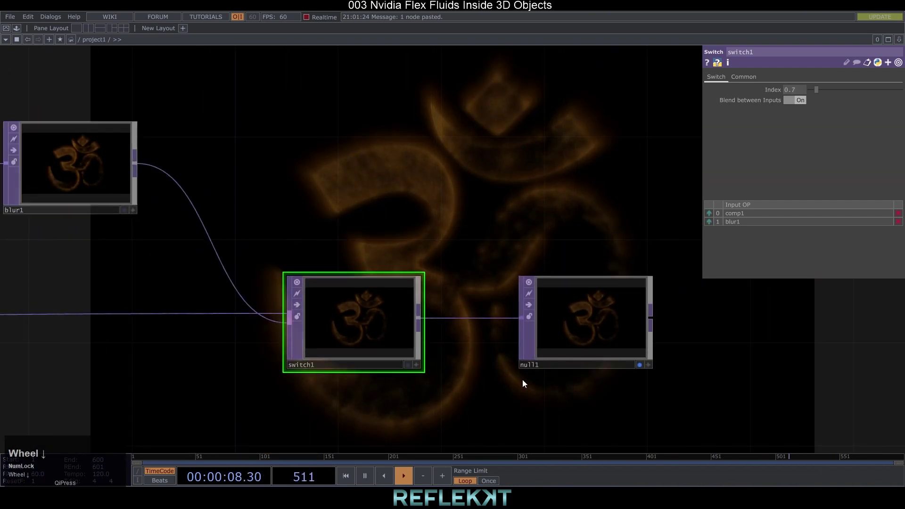
Step: Bring the rest of the network into view and select the feedbackEdge effect's settings
{"action": "left_click_drag", "start_coordinate": [504, 396], "coordinate": [458, 386]}
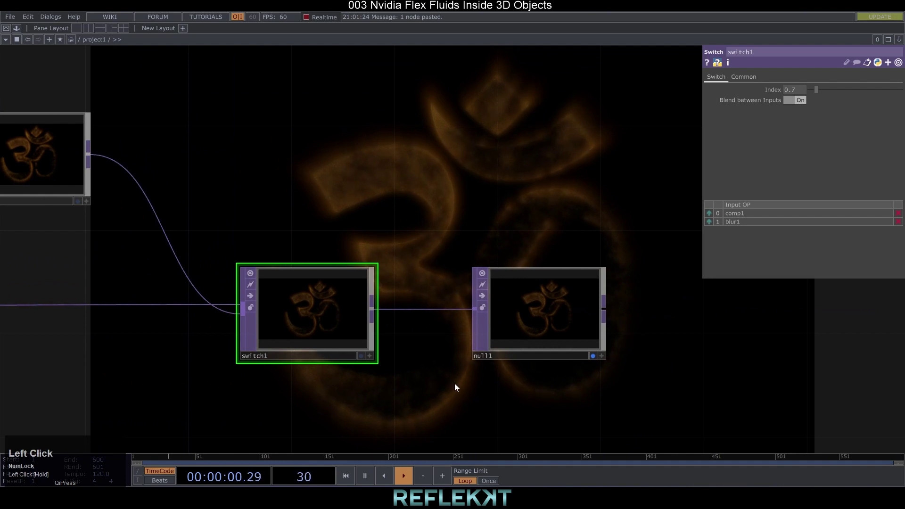
{"action": "scroll", "scroll_direction": "down", "scroll_amount": 3}
{"action": "left_click", "coordinate": [272, 394]}
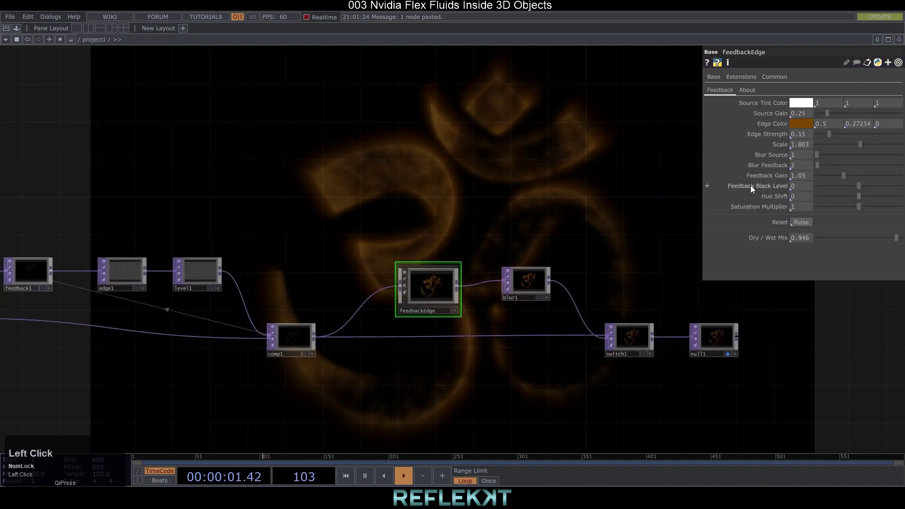
Step: Add a Noise TOP and drive its Translate X with an abs(me.seconds) expression
{"action": "left_click_drag", "start_coordinate": [793, 154], "coordinate": [378, 179]}
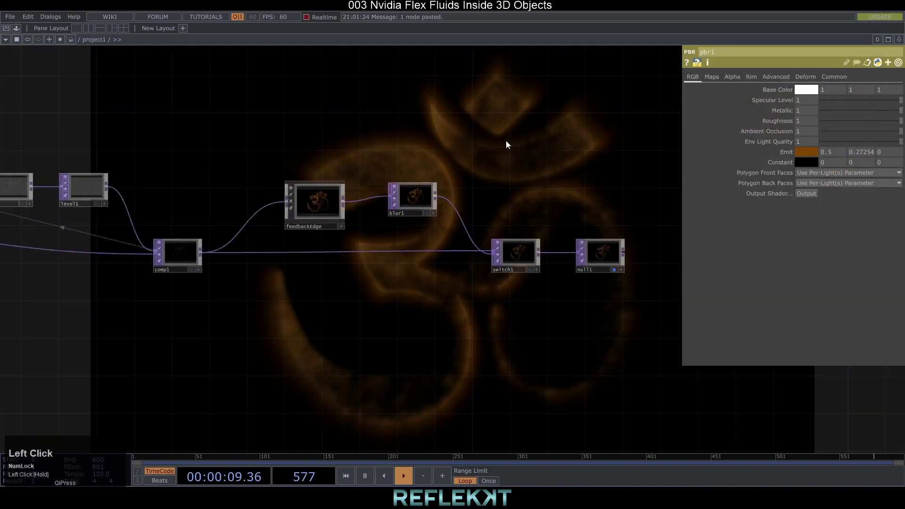
{"action": "type", "text": "nois"}
{"action": "left_click", "coordinate": [337, 107]}
{"action": "left_click", "coordinate": [809, 122]}
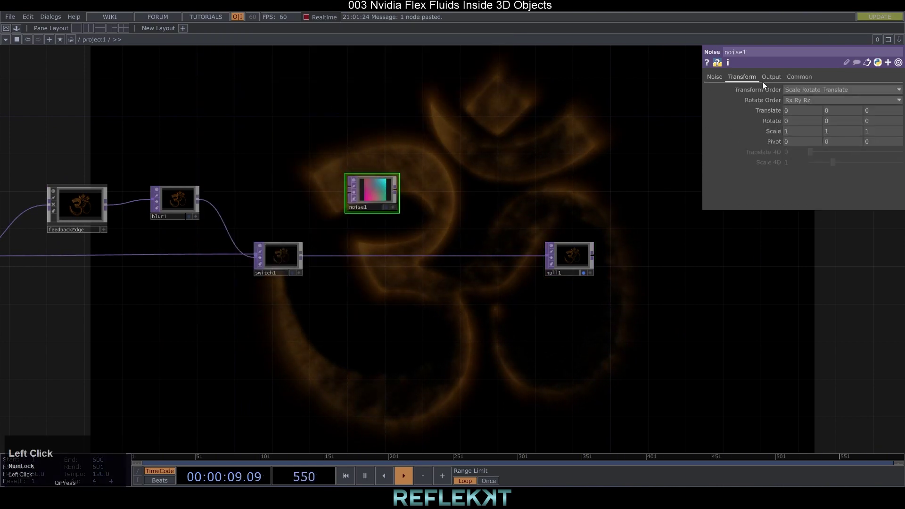
{"action": "type", "text": "absme.secondsIME.SECONDS."}
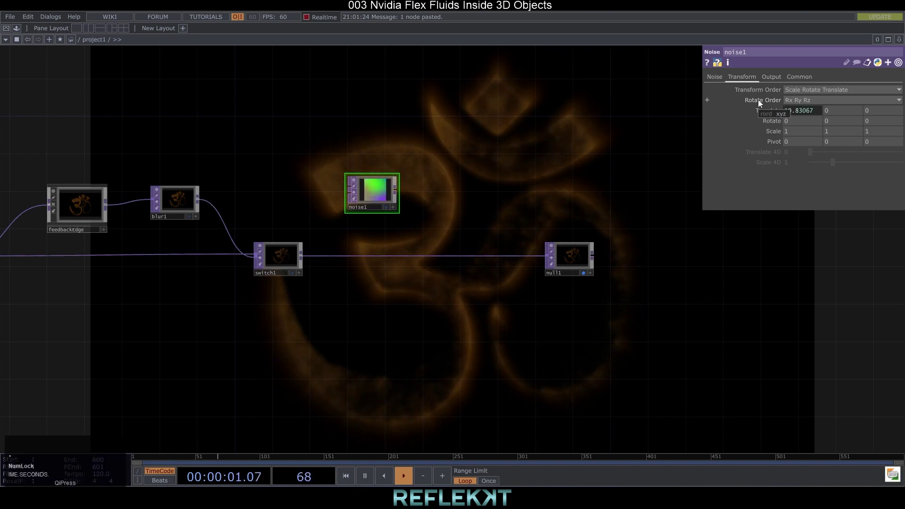
Step: Drive the noise Rotate Y with abs(me.seconds) and start wiring its output onward
{"action": "left_click", "coordinate": [830, 124]}
{"action": "type", "text": "abs"}
{"action": "type", "text": "me.seconds."}
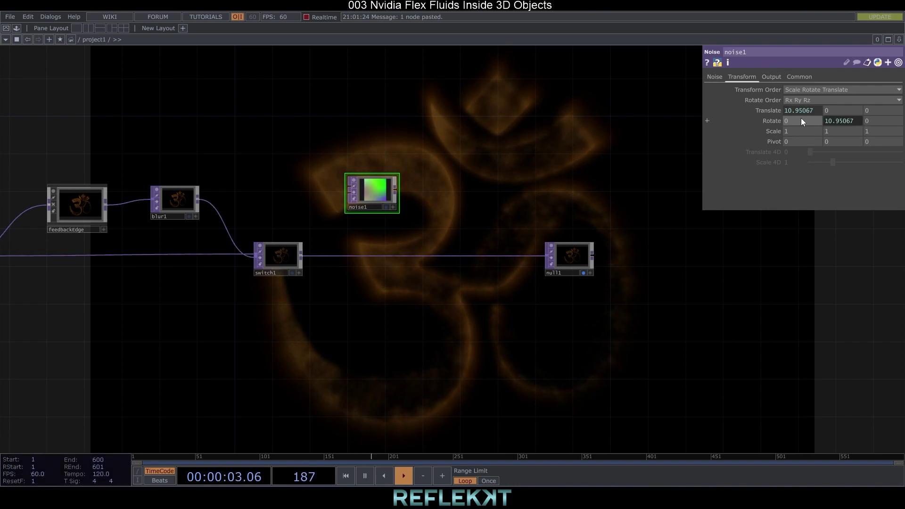
{"action": "left_click_drag", "start_coordinate": [806, 75], "coordinate": [858, 100]}
{"action": "left_click_drag", "start_coordinate": [858, 101], "coordinate": [400, 193]}
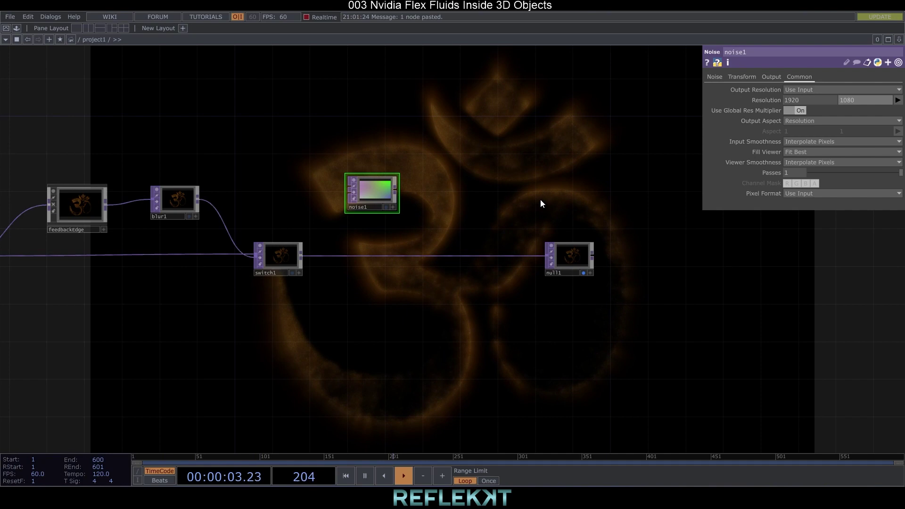
{"action": "right_click", "coordinate": [400, 193]}
{"action": "left_click", "coordinate": [258, 178]}
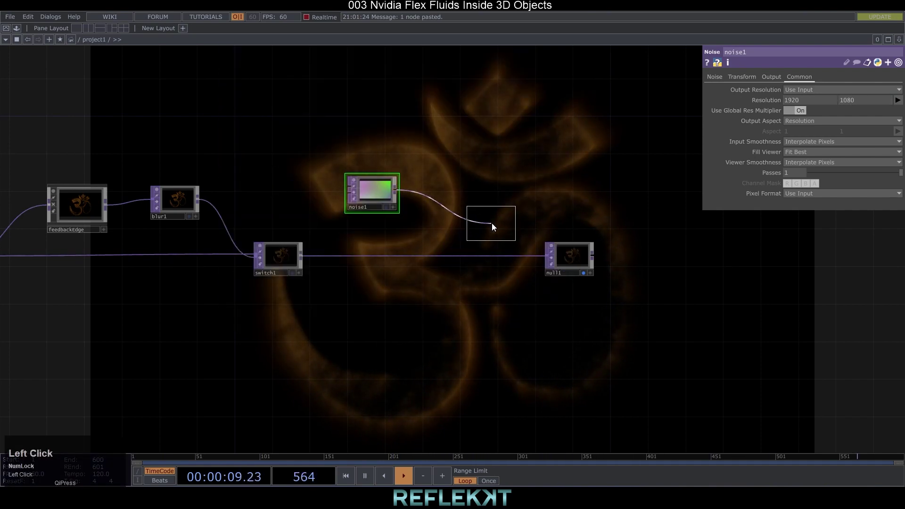
Step: Combine switch1 and the noise in comp2 with Chroma Difference feeding null1, then bring up the SOP creation list
{"action": "left_click_drag", "start_coordinate": [304, 258], "coordinate": [536, 238]}
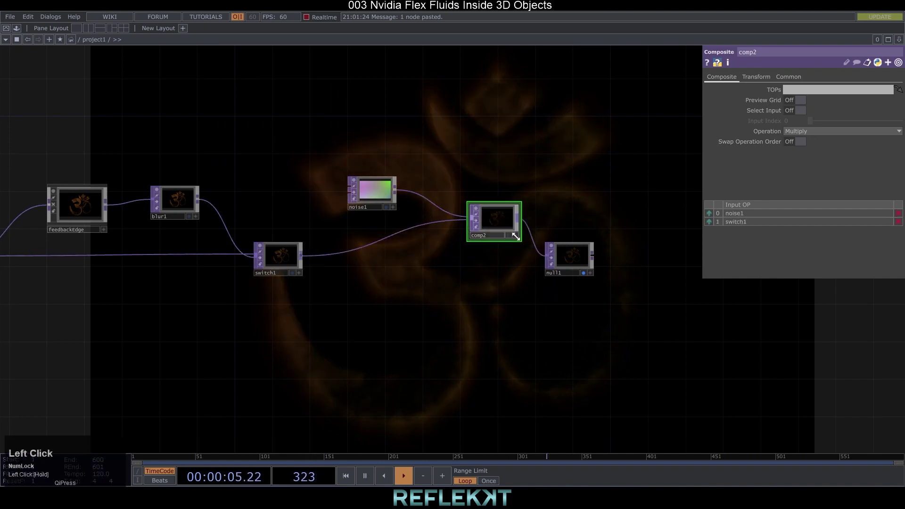
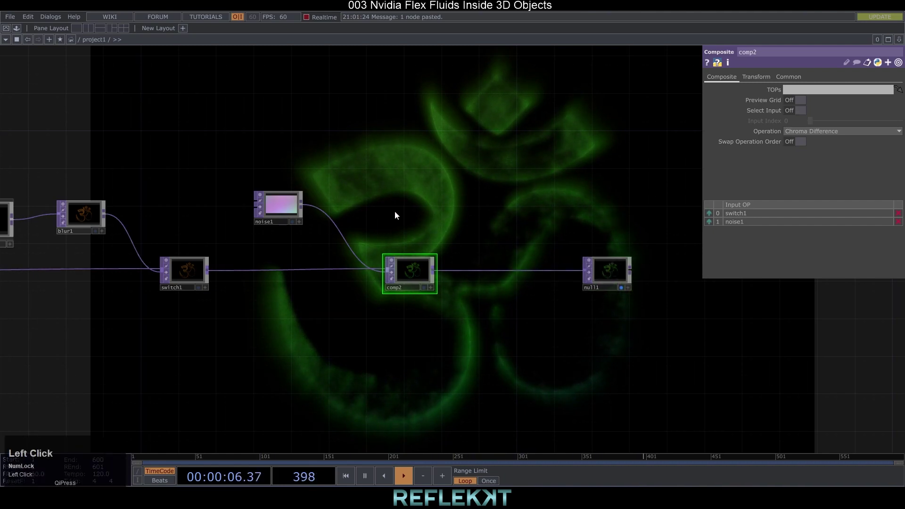
{"action": "scroll", "scroll_direction": "down", "scroll_amount": 3}
{"action": "left_click", "coordinate": [254, 211]}
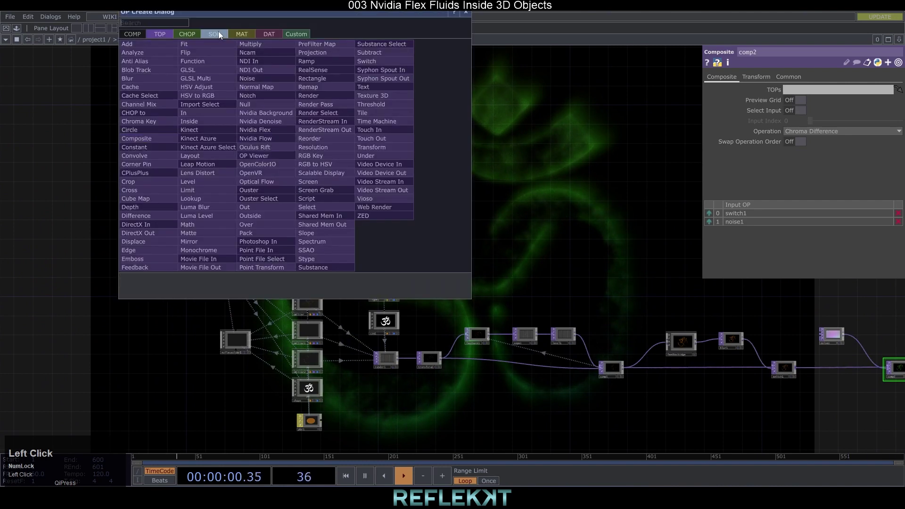
Step: Add a Circle SOP branching into three Transform SOPs each ending in a Null
{"action": "type", "text": "circ"}
{"action": "left_click", "coordinate": [139, 204]}
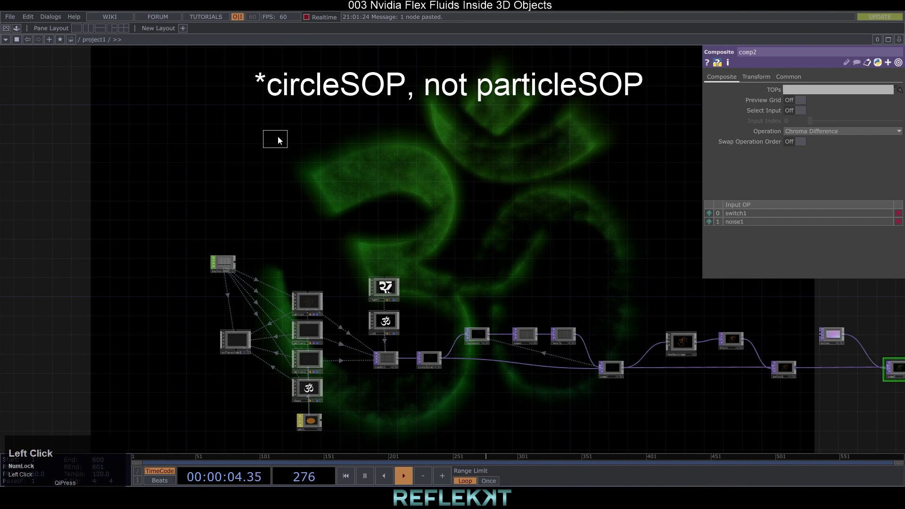
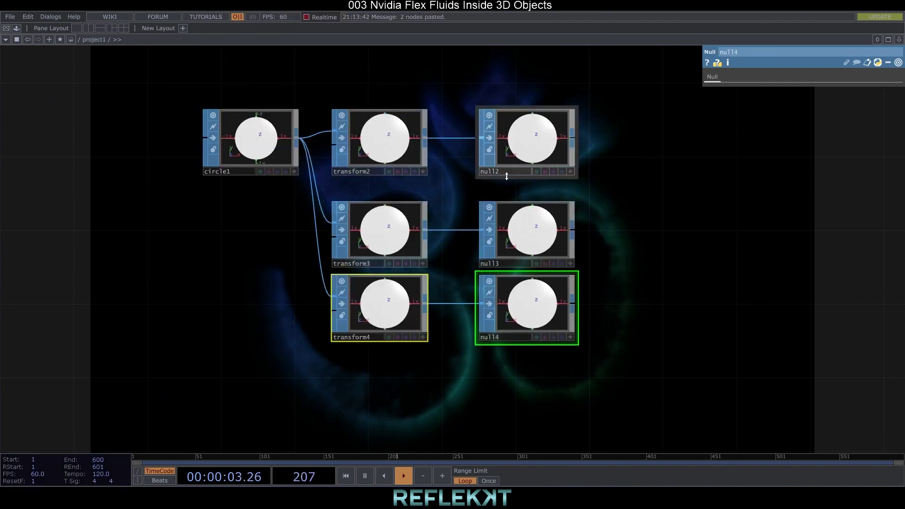
Step: Rename the three output nulls cameraPath, lightPath1 and lightPath2
{"action": "left_click", "coordinate": [506, 175]}
{"action": "type", "text": "CAMERath"}
{"action": "key", "text": "Return"}
{"action": "left_click", "coordinate": [504, 267]}
{"action": "type", "text": "lightth"}
{"action": "key", "text": "Return"}
{"action": "left_click", "coordinate": [508, 342]}
{"action": "type", "text": "light"}
{"action": "type", "text": "ath2"}
{"action": "key", "text": "Return"}
Step: Rotate the camera path 90° flat; offset the light paths ±7 in Z at Uniform Scale 10
{"action": "left_click", "coordinate": [396, 143]}
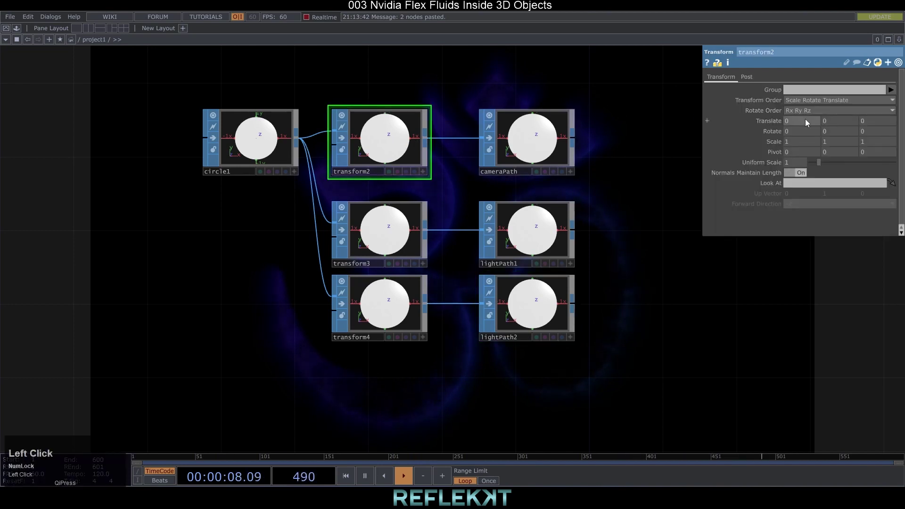
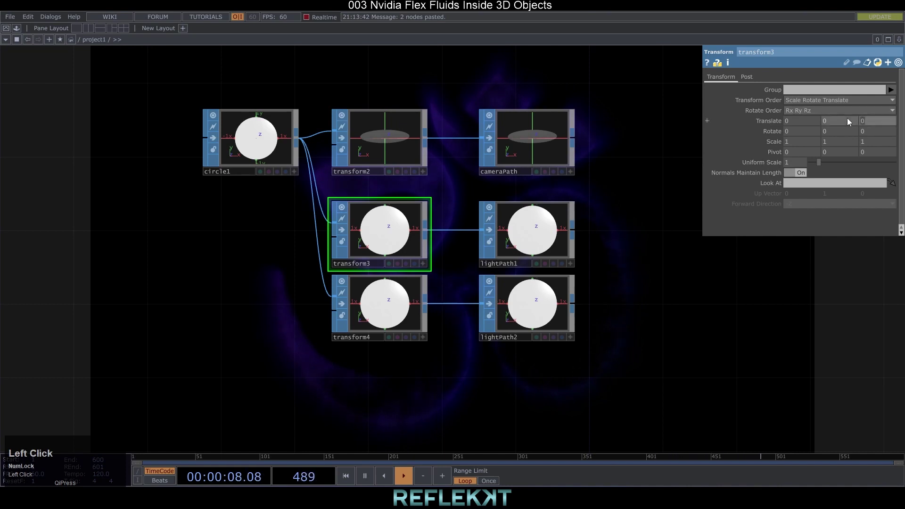
{"action": "left_click", "coordinate": [795, 170]}
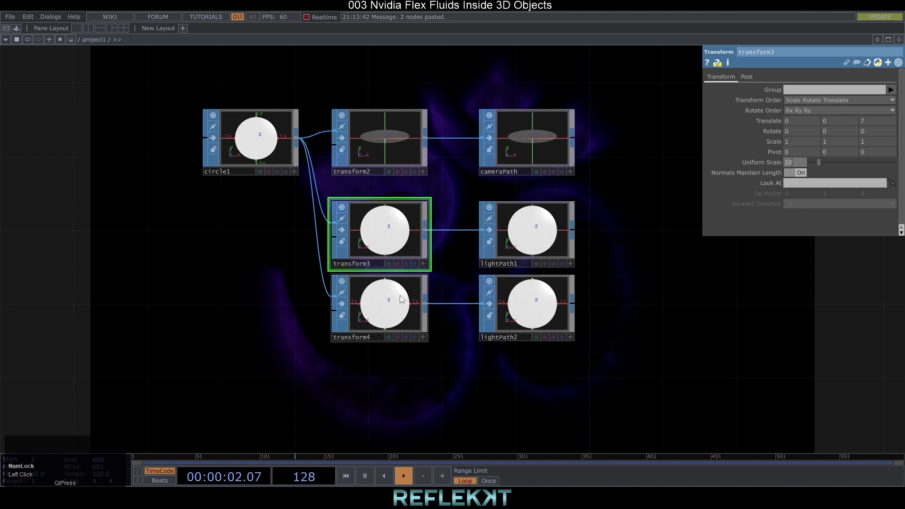
{"action": "left_click", "coordinate": [404, 298]}
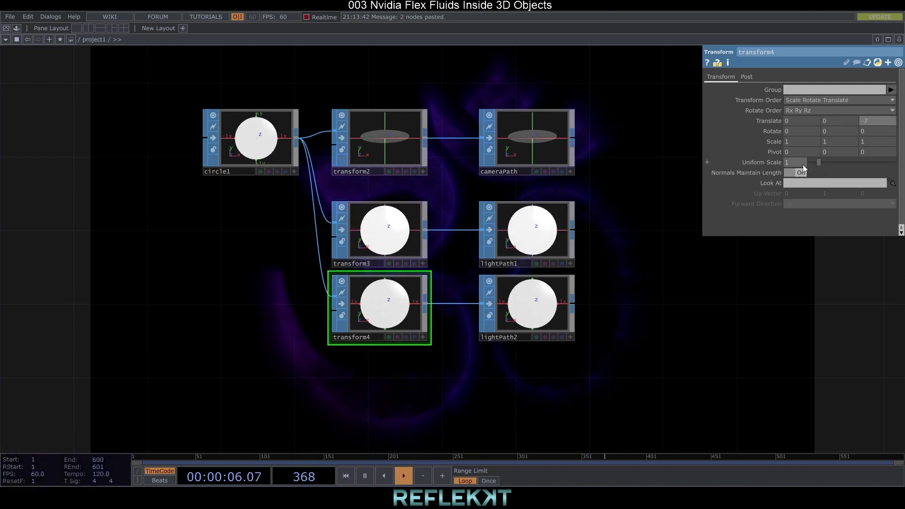
{"action": "left_click", "coordinate": [801, 167]}
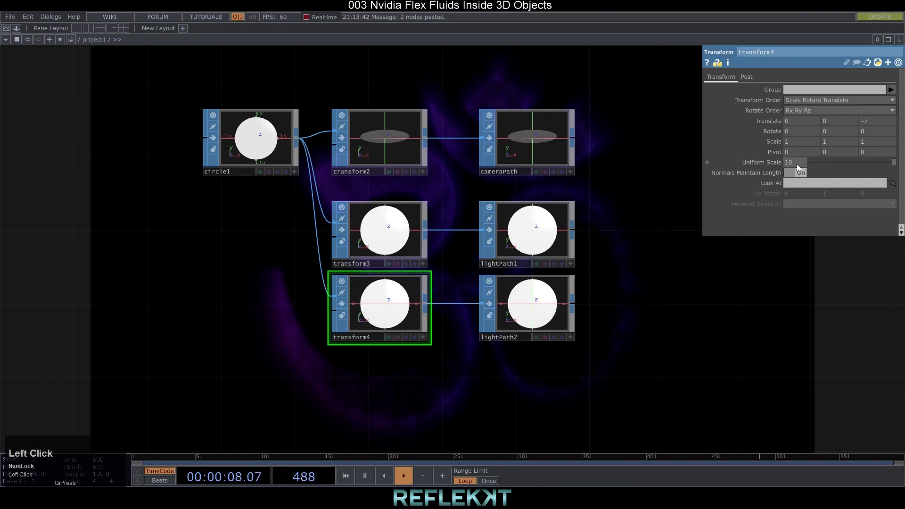
Step: Add a null operator after lfo1 beside the path circles
{"action": "left_click", "coordinate": [627, 343]}
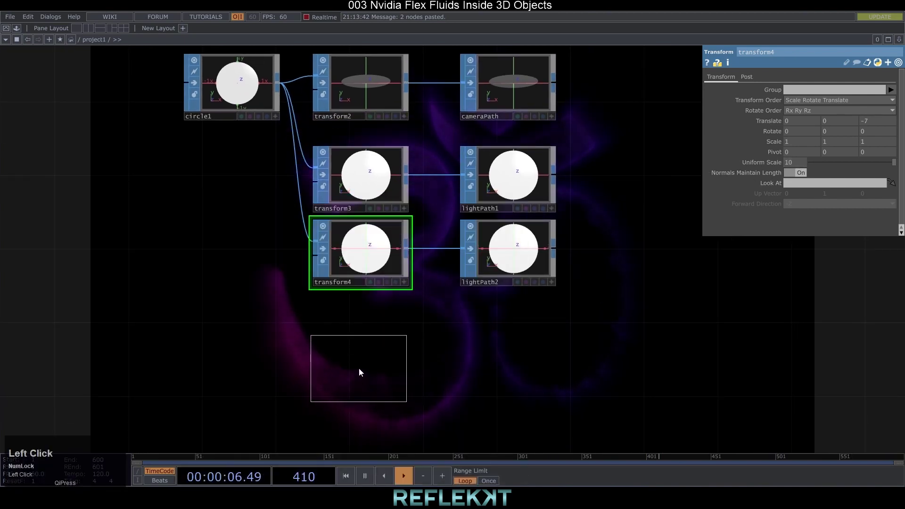
{"action": "right_click", "coordinate": [408, 364]}
{"action": "type", "text": "null"}
{"action": "left_click", "coordinate": [417, 365]}
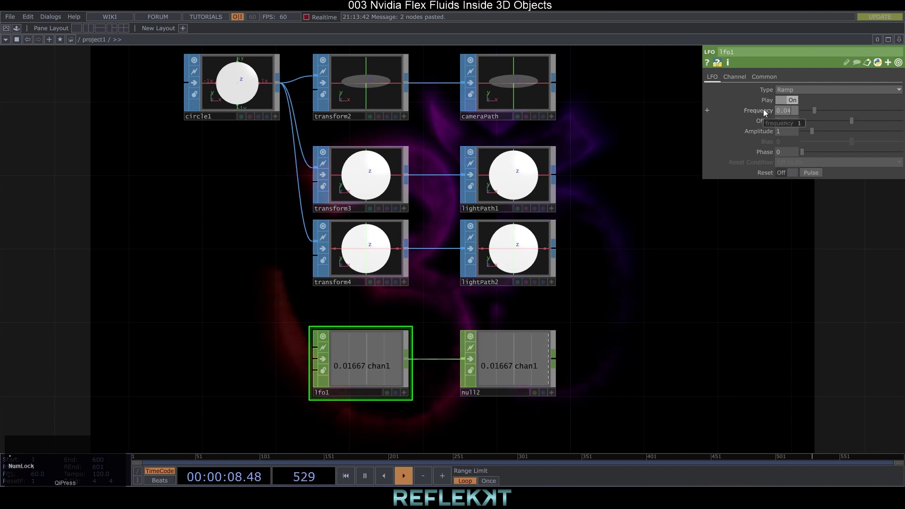
Step: Set lfo1's ramp Frequency to 0.045 and bring up the operator creation list
{"action": "scroll", "scroll_direction": "down", "scroll_amount": 3}
{"action": "left_click", "coordinate": [675, 352]}
{"action": "scroll", "scroll_direction": "down", "scroll_amount": 3}
{"action": "left_click", "coordinate": [598, 325]}
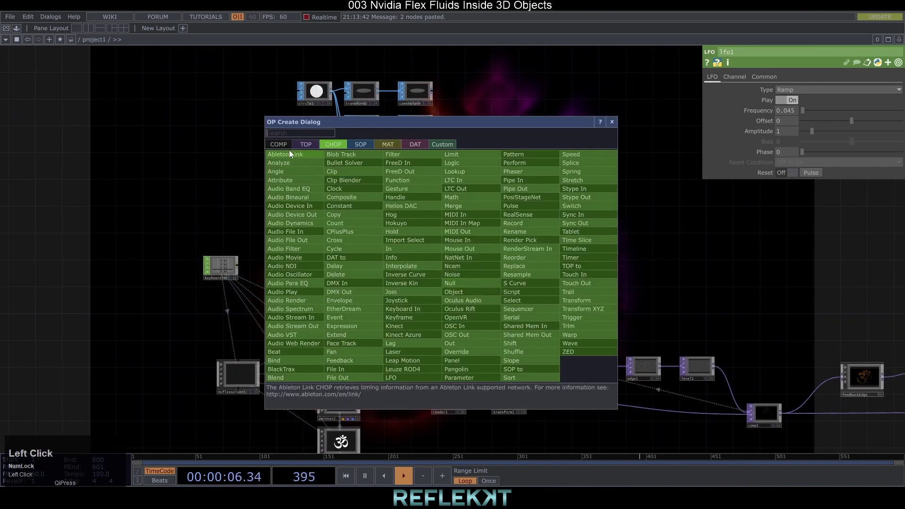
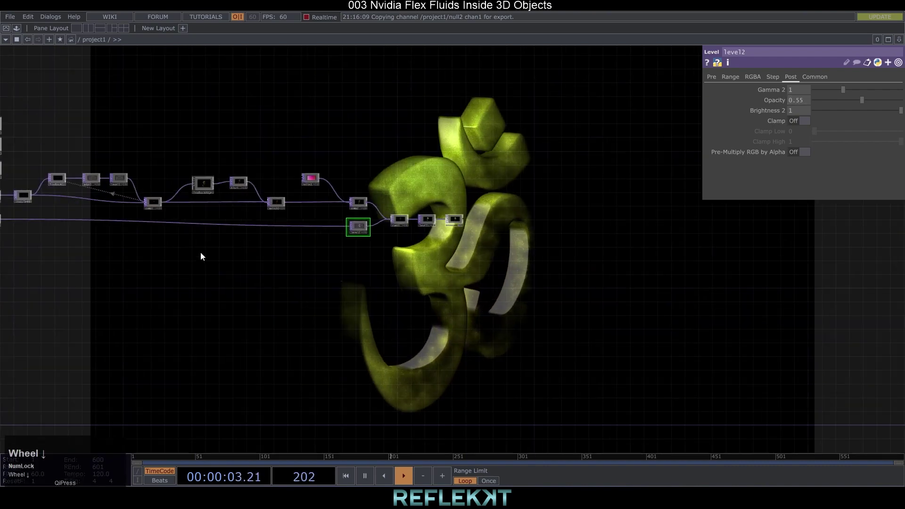
Step: Add a Force COMP force1 to the network
{"action": "scroll", "scroll_direction": "up", "scroll_amount": 3}
{"action": "left_click", "coordinate": [332, 208]}
{"action": "type", "text": "for"}
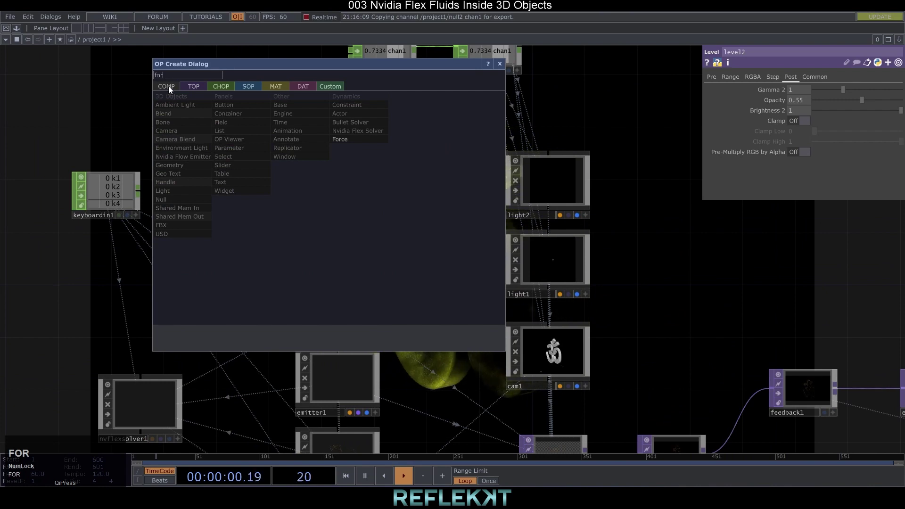
{"action": "left_click", "coordinate": [367, 141]}
Step: Assign force1 as emitter2's force with Force Field Strength -2
{"action": "scroll", "scroll_direction": "down", "scroll_amount": 3}
{"action": "left_click_drag", "start_coordinate": [300, 209], "coordinate": [373, 348]}
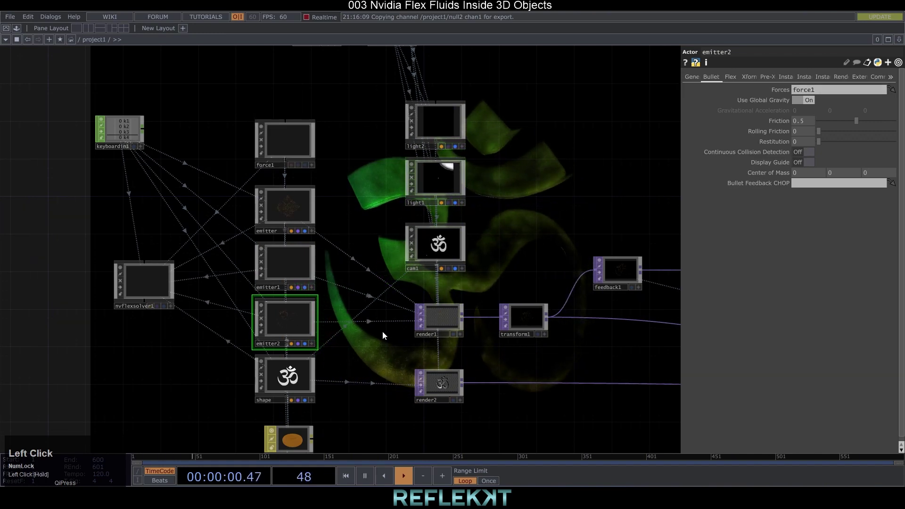
{"action": "left_click_drag", "start_coordinate": [373, 349], "coordinate": [785, 106]}
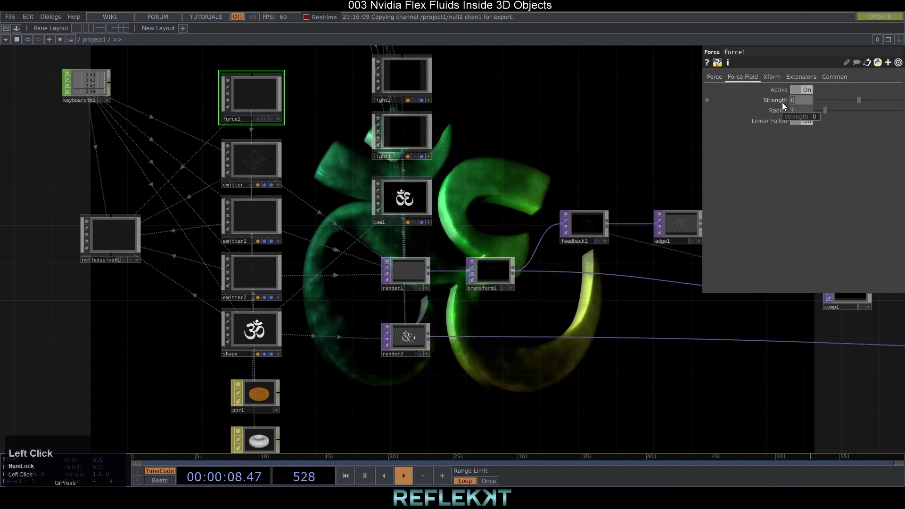
Step: Set force1's Force Field Radius to 5 and switch its constant Force Active off
{"action": "left_click", "coordinate": [791, 114]}
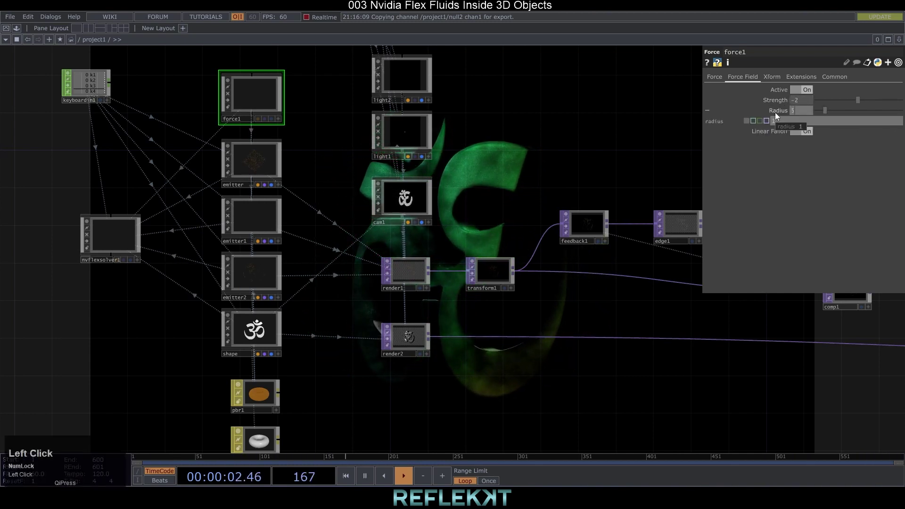
{"action": "left_click", "coordinate": [521, 186]}
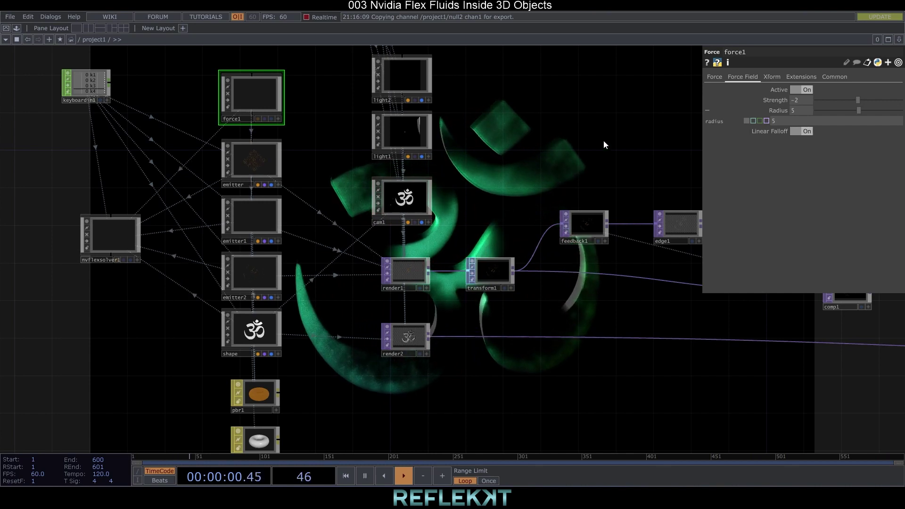
{"action": "left_click", "coordinate": [714, 79]}
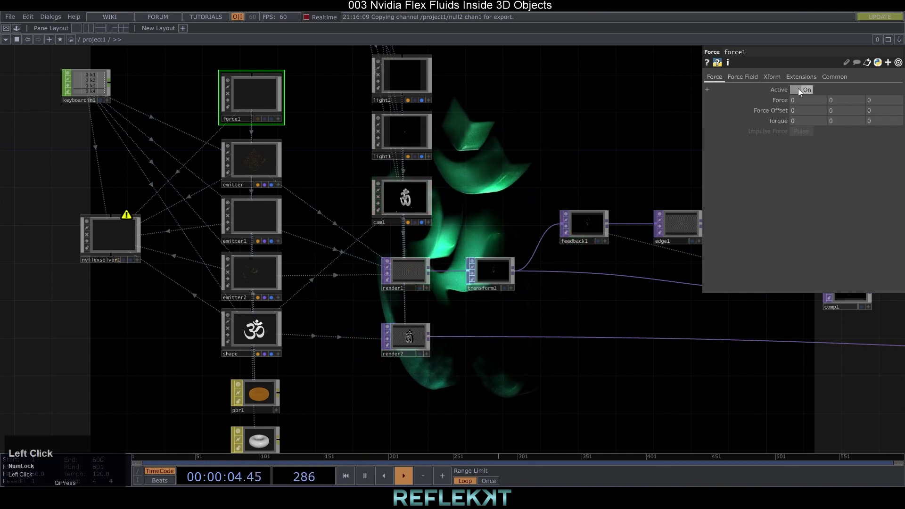
{"action": "scroll", "scroll_direction": "down", "scroll_amount": 3}
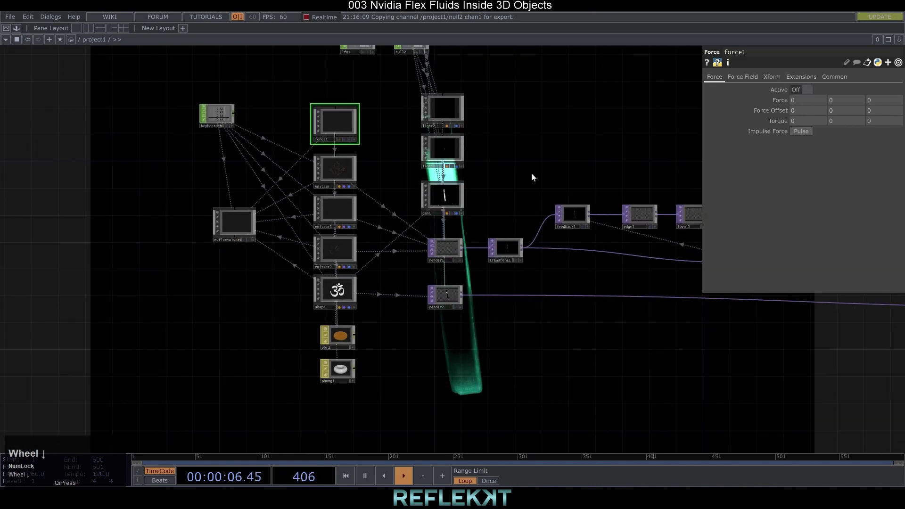
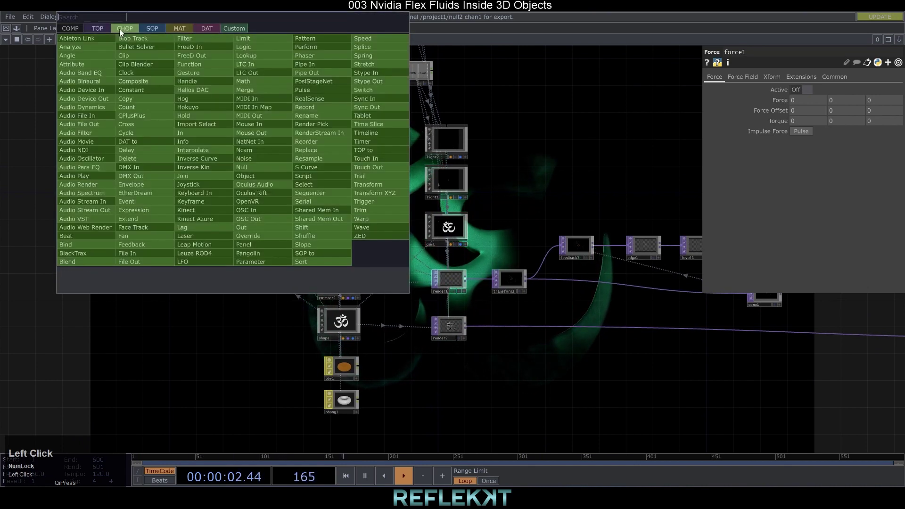
Step: Add a Mouse In CHOP followed by a Math CHOP and a Null
{"action": "type", "text": "mouse"}
{"action": "left_click", "coordinate": [247, 125]}
{"action": "scroll", "scroll_direction": "up", "scroll_amount": 3}
{"action": "left_click", "coordinate": [250, 145]}
{"action": "right_click", "coordinate": [159, 142]}
{"action": "type", "text": "mat"}
{"action": "left_click", "coordinate": [203, 80]}
{"action": "right_click", "coordinate": [265, 142]}
{"action": "type", "text": "nul"}
{"action": "left_click", "coordinate": [272, 170]}
Step: Copy-paste a second Math/Null pair and connect the mouse input to it
{"action": "right_click", "coordinate": [344, 185]}
{"action": "key", "text": "ctrl+c"}
{"action": "key", "text": "ctrl+v"}
{"action": "left_click", "coordinate": [234, 145]}
Step: Set math1's To Range and math2's From Range to remap the mouse position wider
{"action": "left_click", "coordinate": [760, 80]}
{"action": "left_click", "coordinate": [783, 104]}
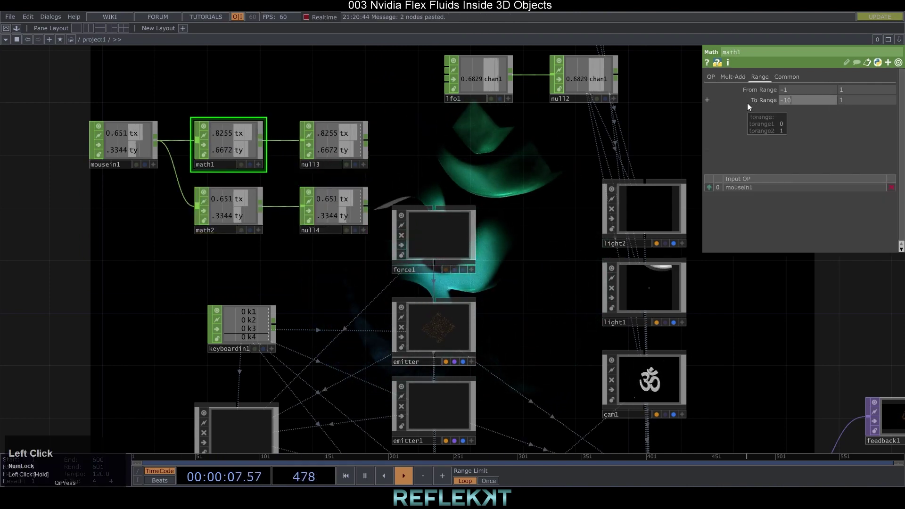
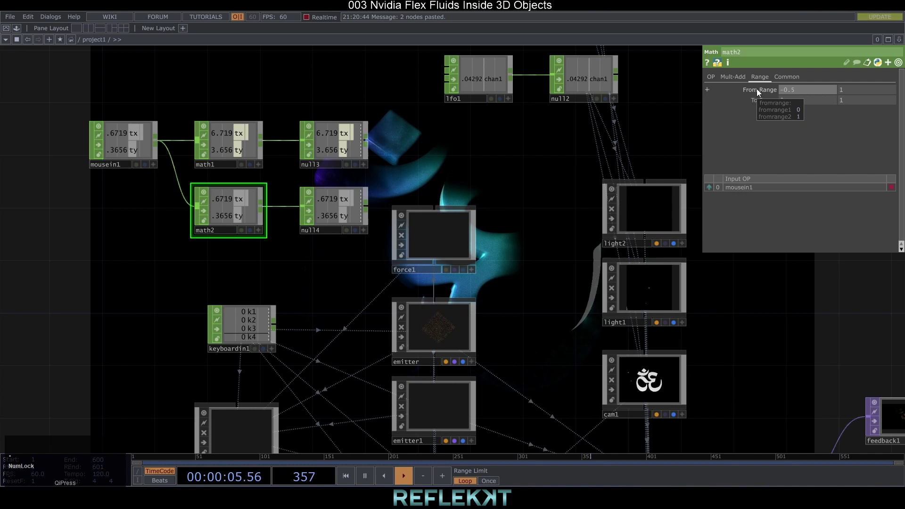
{"action": "left_click", "coordinate": [806, 95]}
{"action": "left_click", "coordinate": [763, 102]}
{"action": "left_click", "coordinate": [856, 102]}
{"action": "left_click_drag", "start_coordinate": [445, 234], "coordinate": [299, 178]}
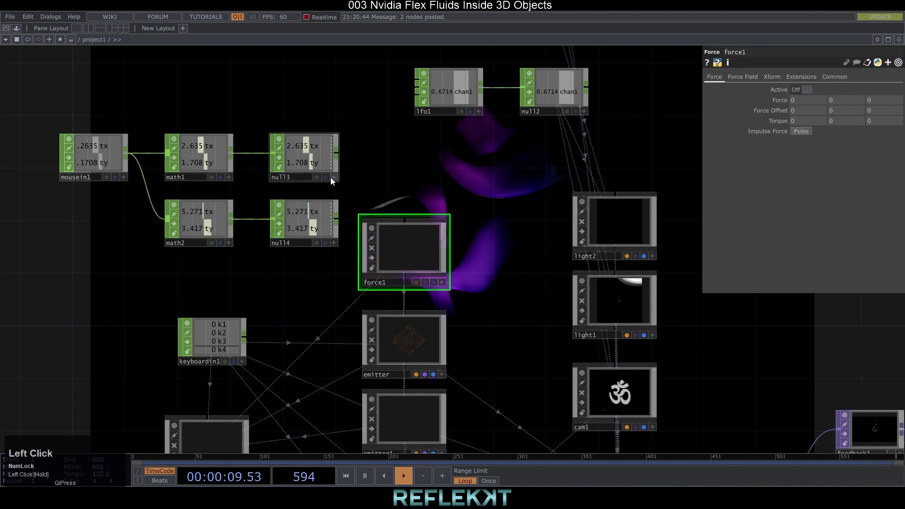
Step: Rename null3 to tx and null4 to ty
{"action": "type", "text": "tx"}
{"action": "left_click", "coordinate": [294, 242]}
{"action": "type", "text": "ty"}
{"action": "key", "text": "Return"}
Step: Export the tx and ty channels onto force1's Translate X and Y
{"action": "left_click", "coordinate": [402, 243]}
{"action": "left_click", "coordinate": [772, 78]}
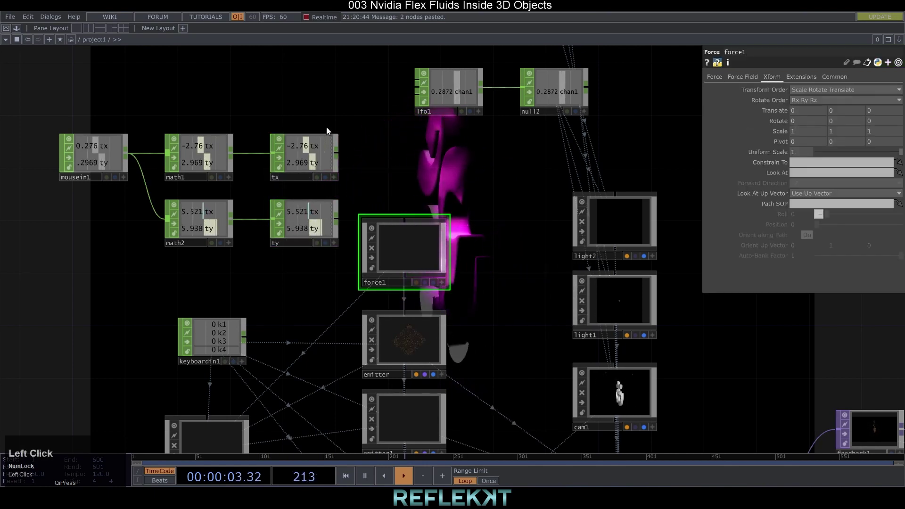
{"action": "left_click_drag", "start_coordinate": [337, 178], "coordinate": [510, 222]}
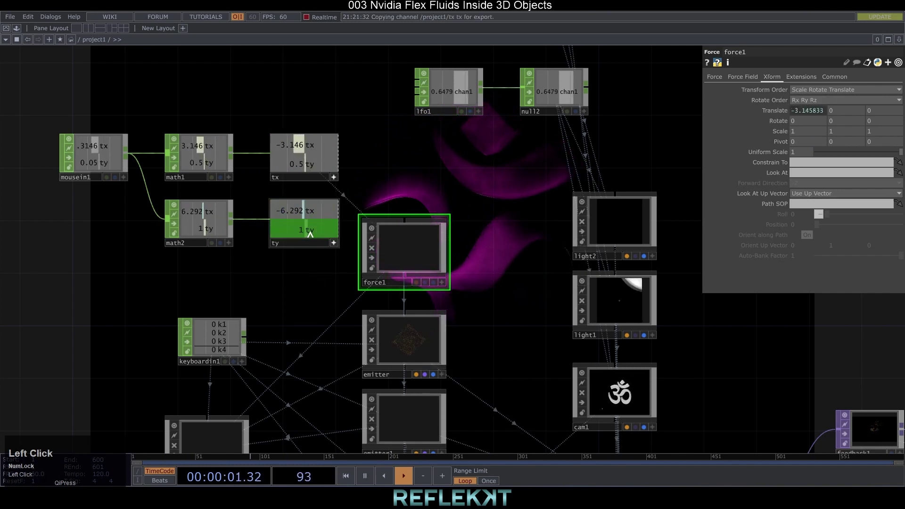
{"action": "scroll", "scroll_direction": "down", "scroll_amount": 3}
{"action": "left_click_drag", "start_coordinate": [510, 218], "coordinate": [274, 224]}
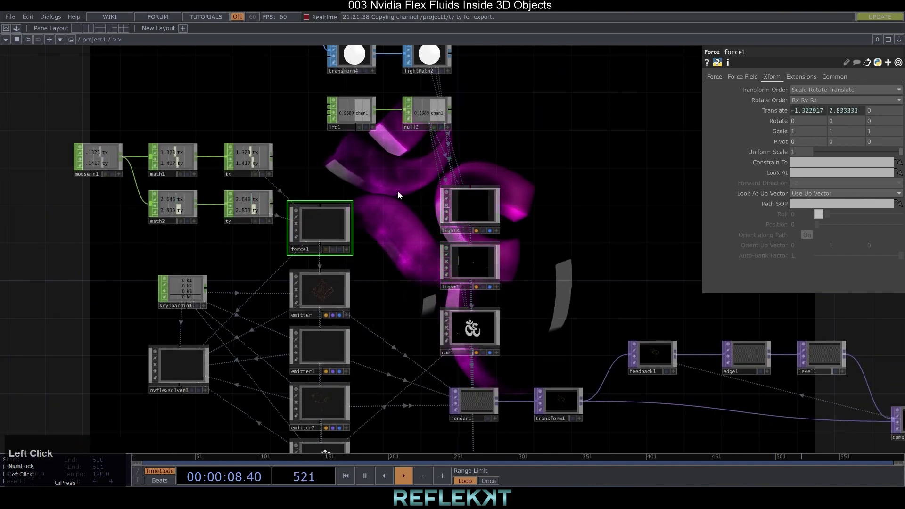
{"action": "scroll", "scroll_direction": "down", "scroll_amount": 3}
Step: Add a default Sphere SOP (radius 1) inside force1 so the force shows as a ball
{"action": "left_click", "coordinate": [304, 228]}
{"action": "type", "text": "sphe"}
{"action": "left_click", "coordinate": [352, 203]}
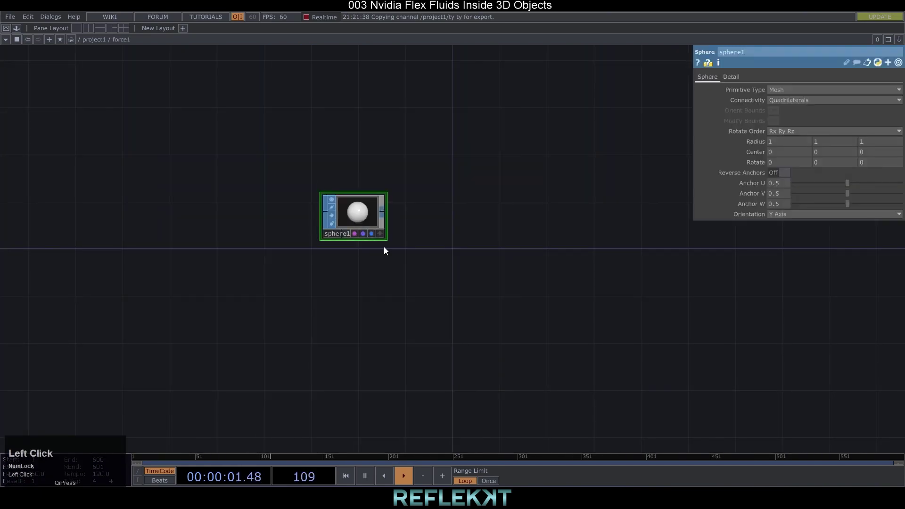
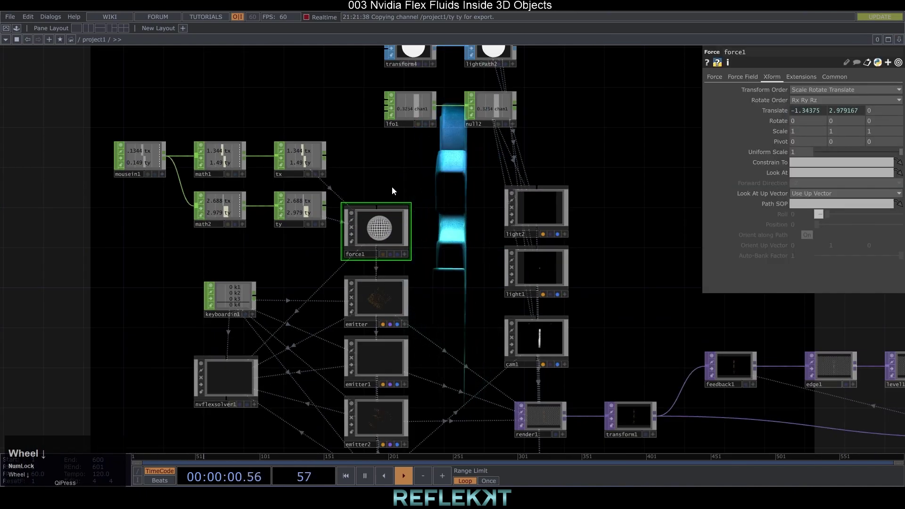
Step: Drive nvflexsolver1 gravity x with op('tx')['tx']/5 and y with op('ty')['ty']/5
{"action": "left_click_drag", "start_coordinate": [384, 174], "coordinate": [365, 114]}
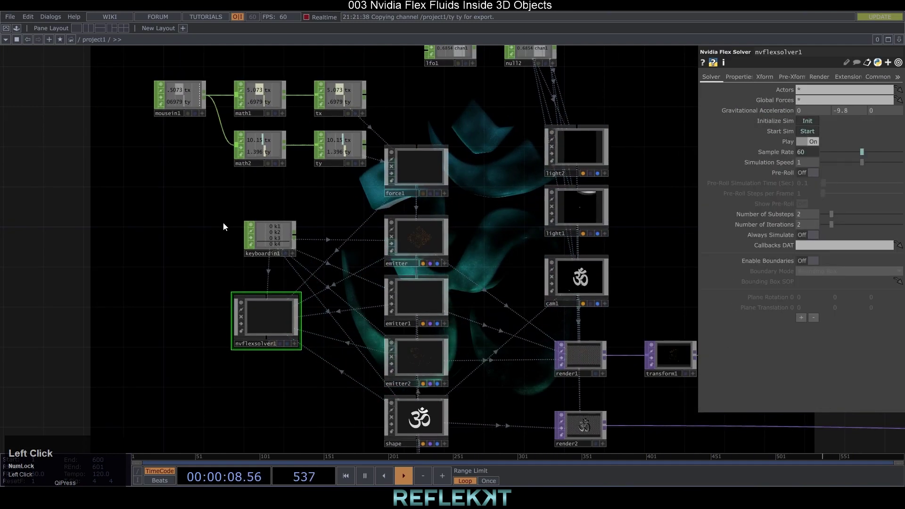
{"action": "left_click_drag", "start_coordinate": [365, 115], "coordinate": [830, 124]}
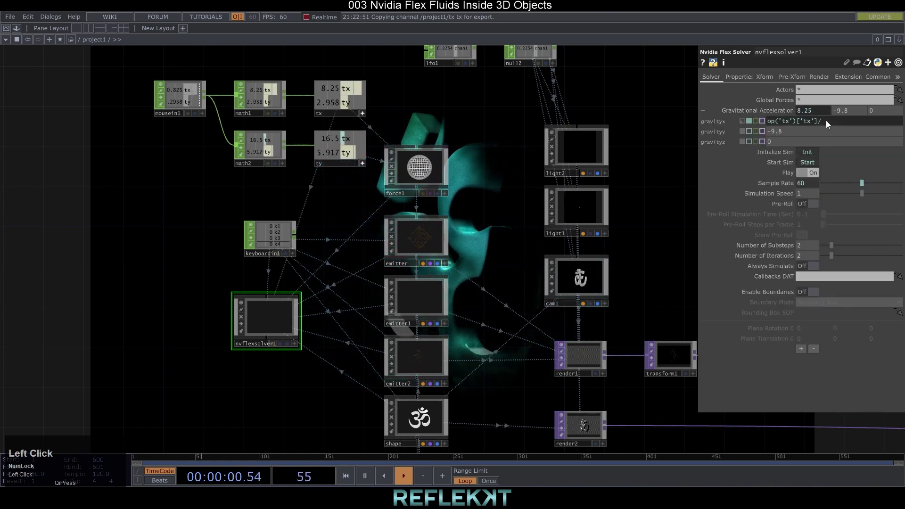
{"action": "left_click_drag", "start_coordinate": [337, 191], "coordinate": [830, 132]}
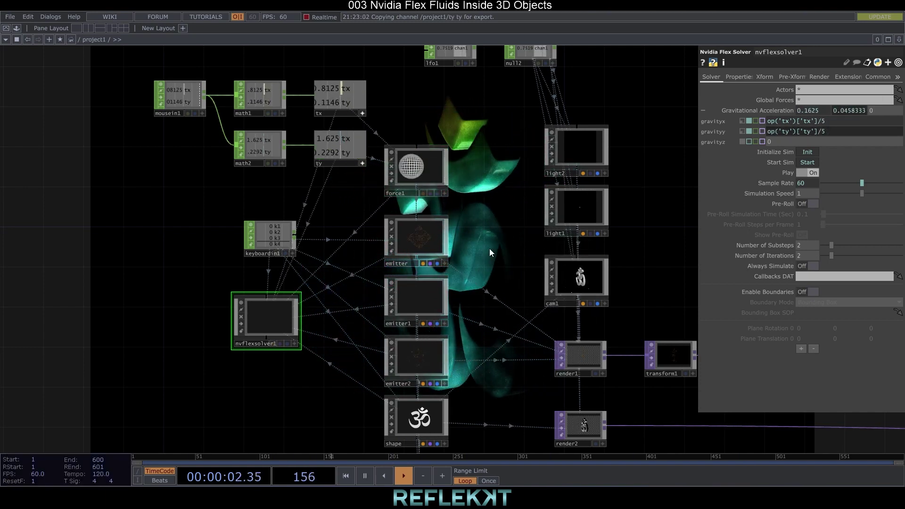
Step: Set nvflexsolver1 Buoyancy to 0 on Properties and view the green Om render full screen
{"action": "left_click", "coordinate": [709, 114]}
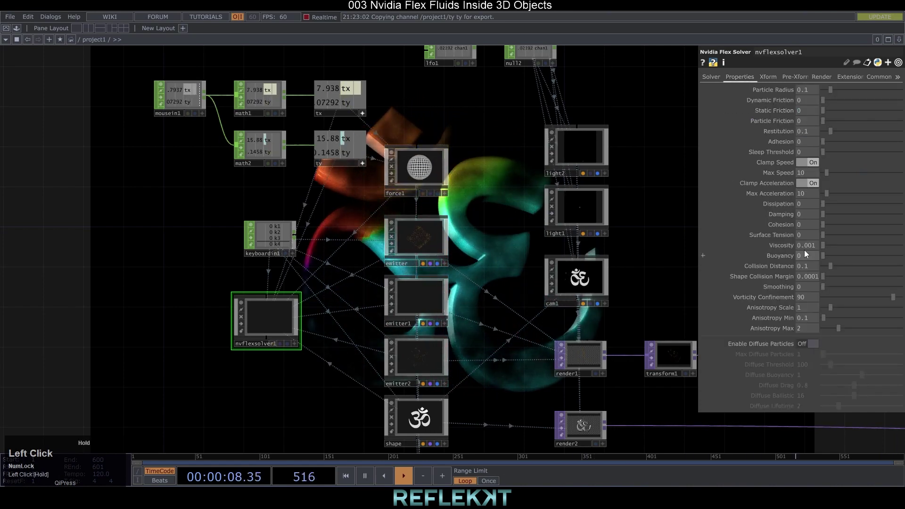
{"action": "scroll", "scroll_direction": "down", "scroll_amount": 3}
{"action": "left_click_drag", "start_coordinate": [531, 220], "coordinate": [540, 425]}
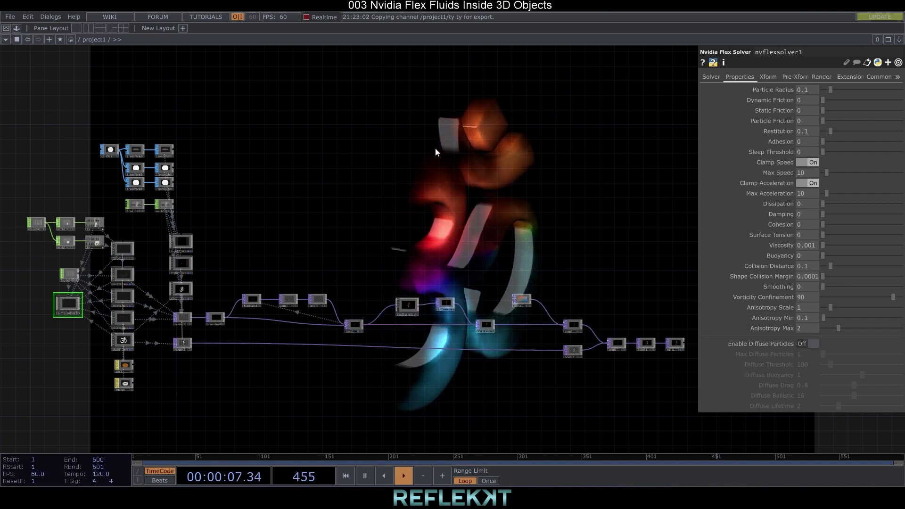
{"action": "left_click", "coordinate": [312, 244]}
{"action": "scroll", "scroll_direction": "up", "scroll_amount": 3}
{"action": "left_click", "coordinate": [242, 228]}
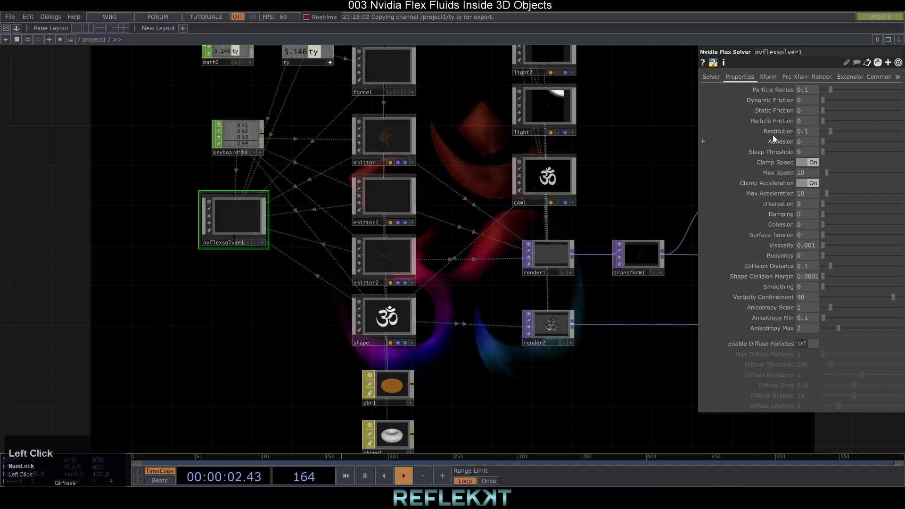